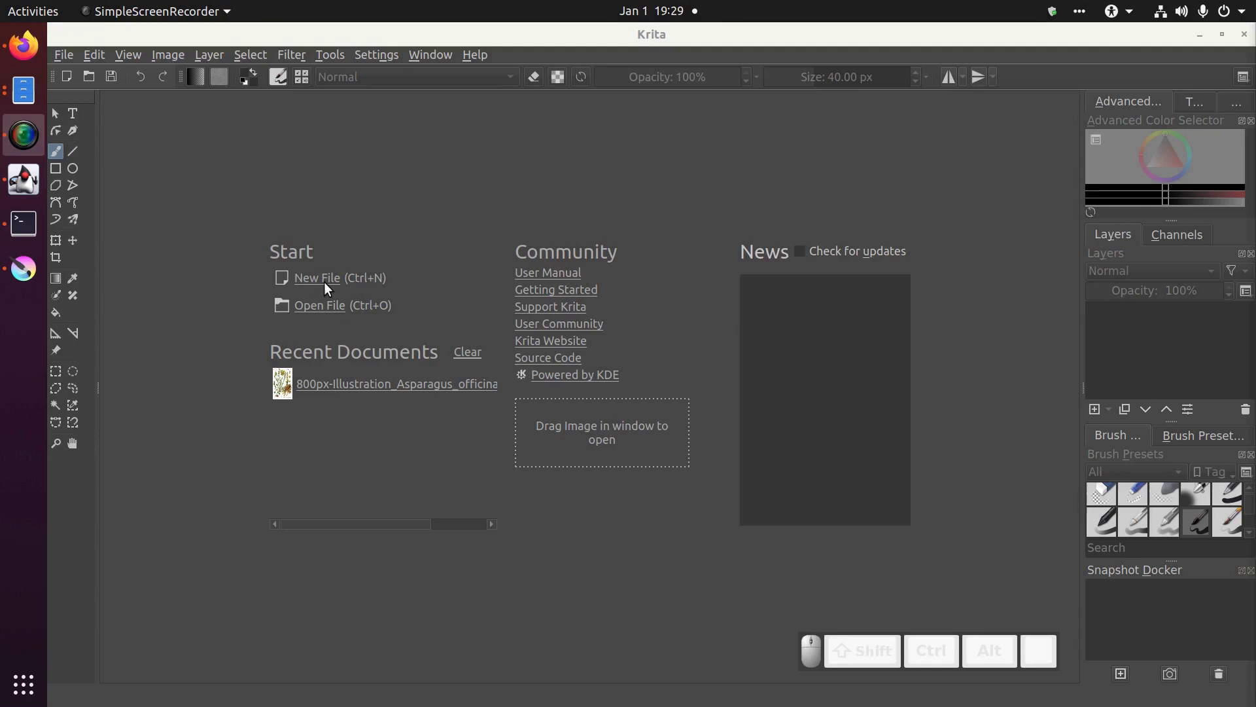
Create a new blank document with width 1920 px and height 1080 px
drag(73, 57, 692, 278)
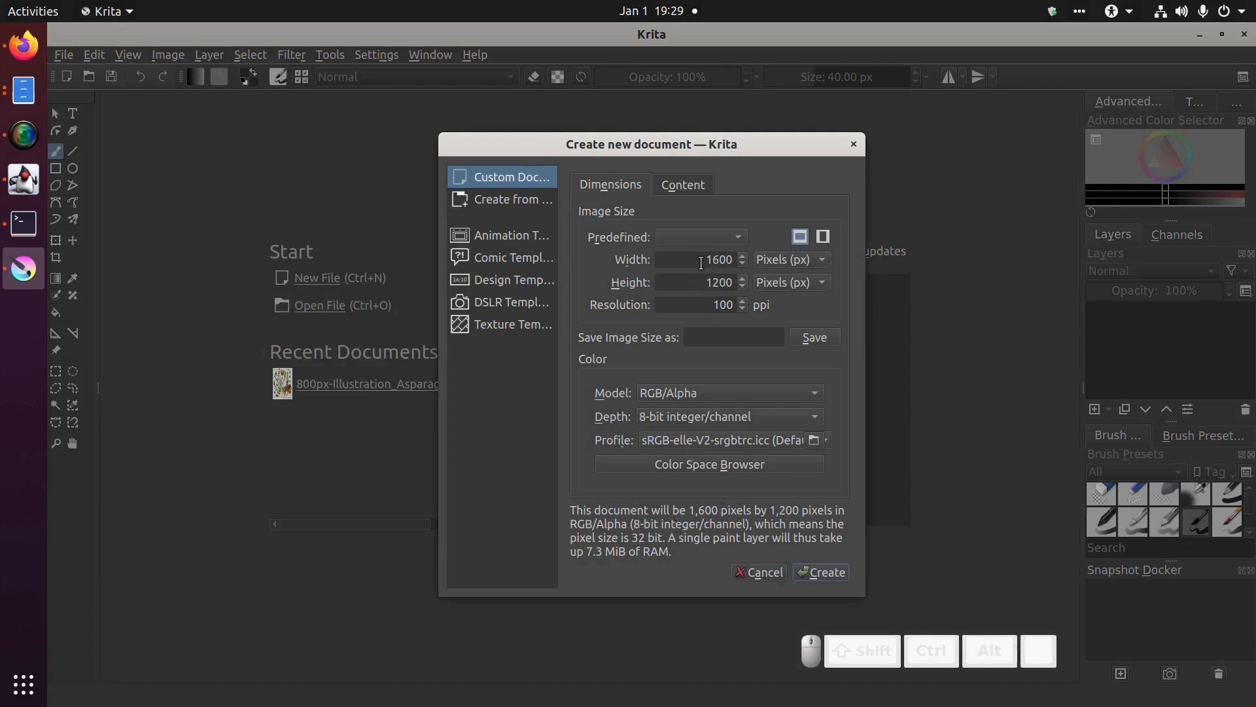
drag(699, 260, 753, 271)
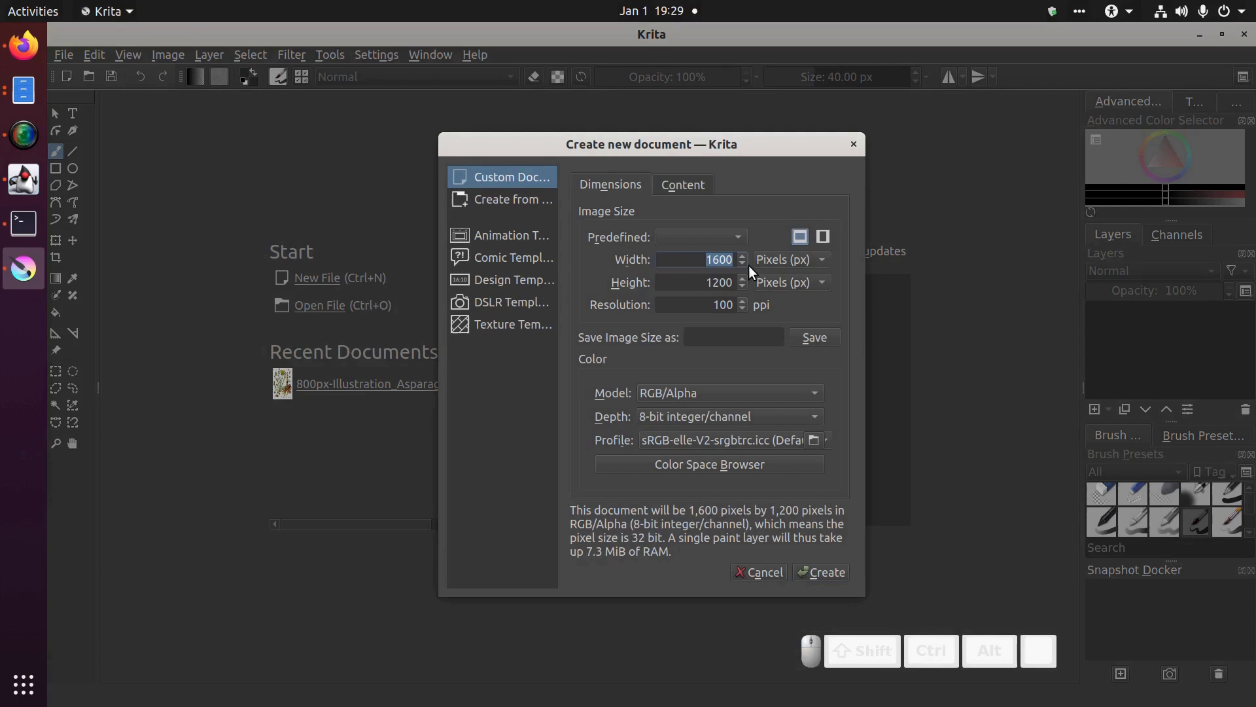
key(KP_9)
key(KP_2)
key(KP_0)
key(Tab)
key(Tab)
key(KP_1)
key(KP_0)
key(KP_8)
key(KP_0)
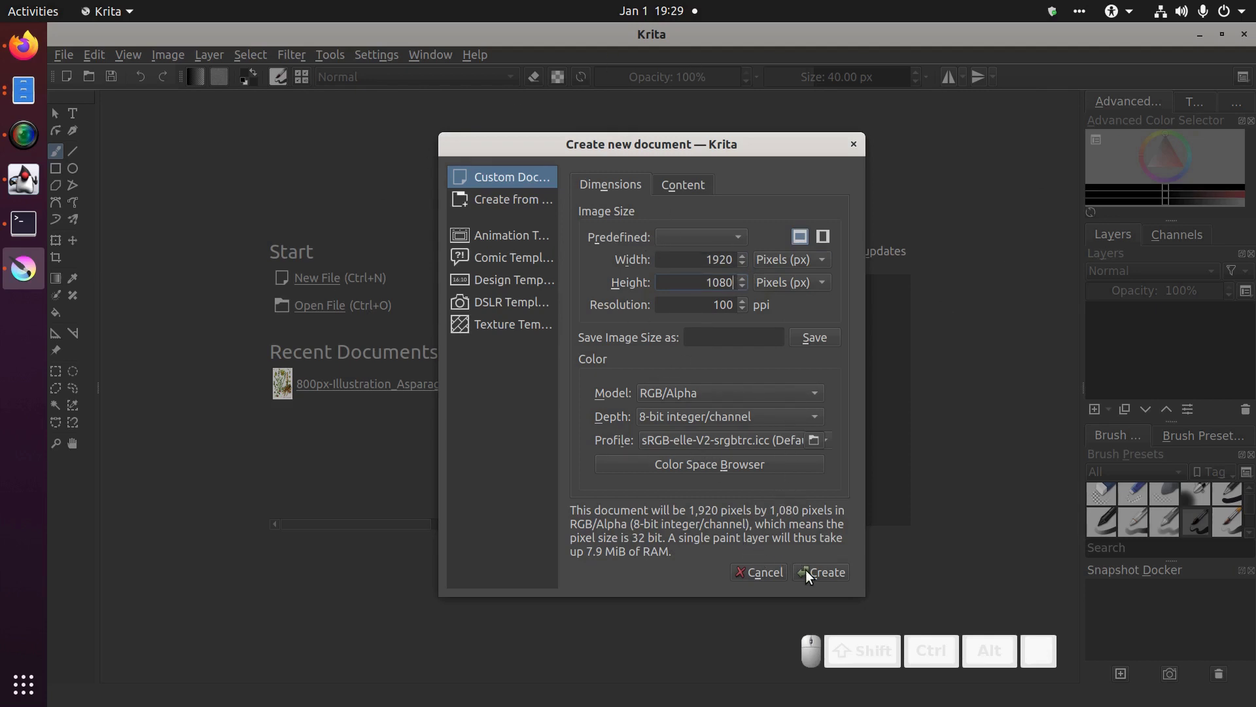
click(812, 574)
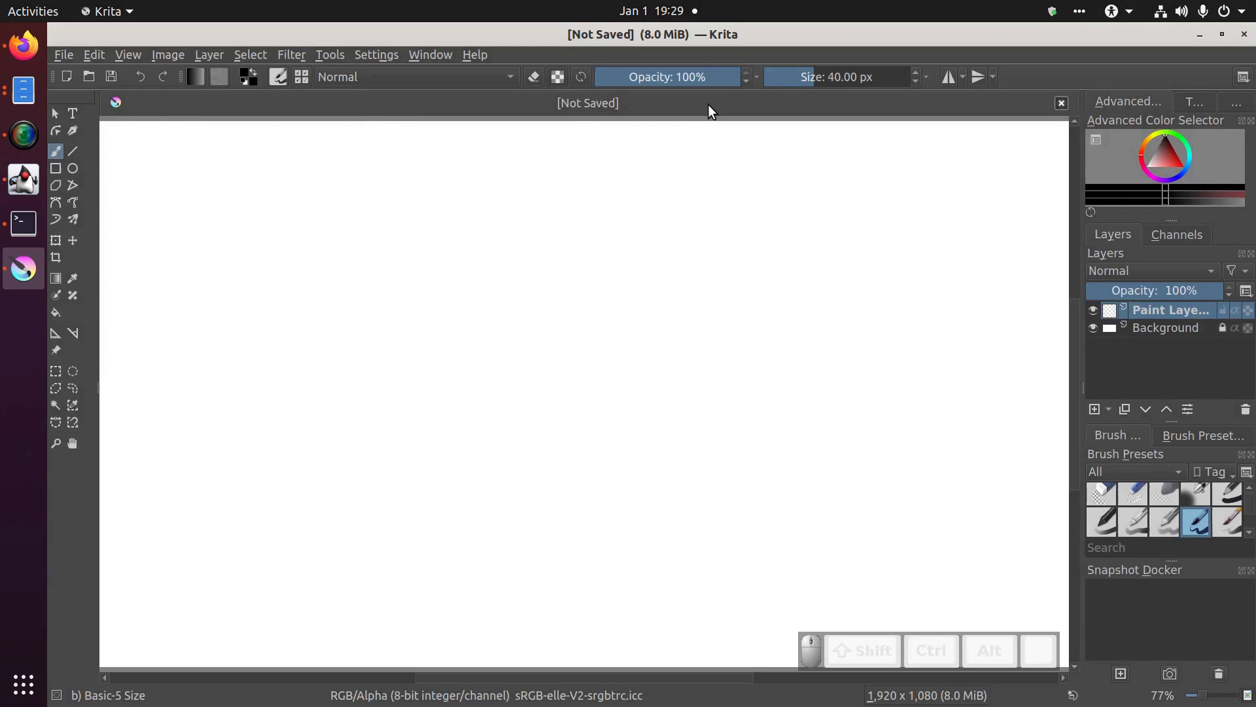
Open the asparagus image and create another 1920 by 1080 canvas in a separate tab
click(70, 61)
click(80, 75)
drag(830, 574, 723, 222)
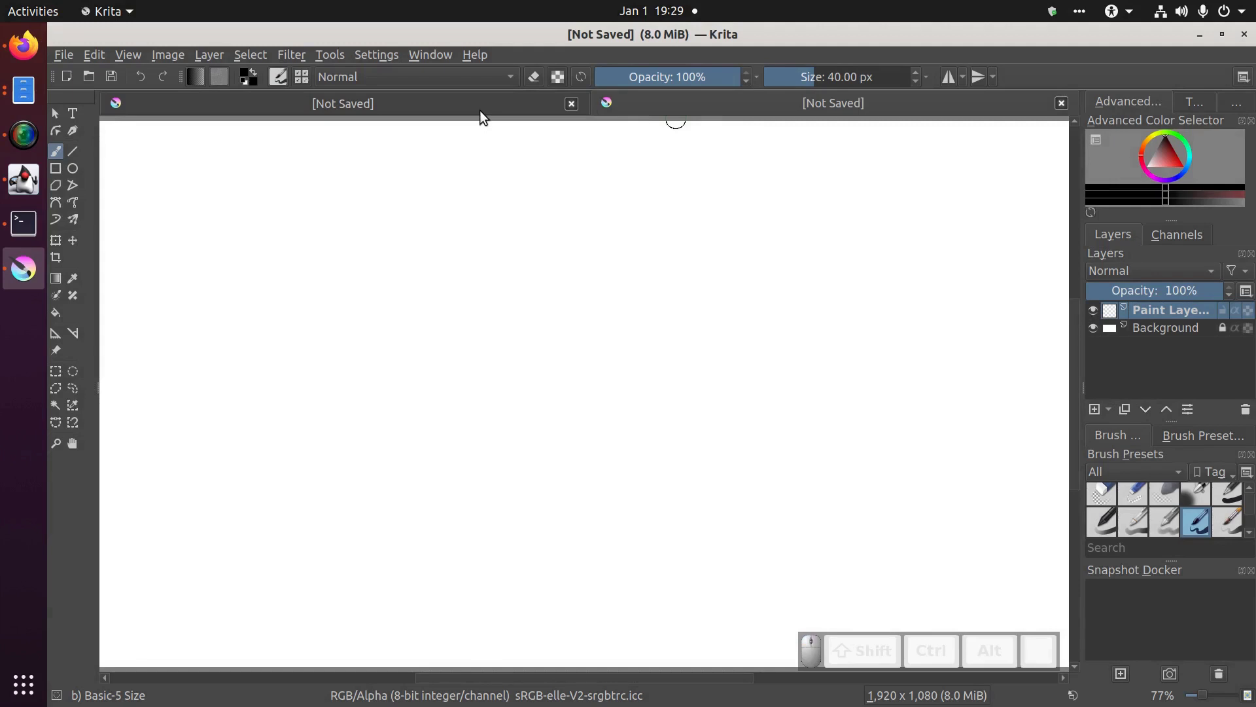
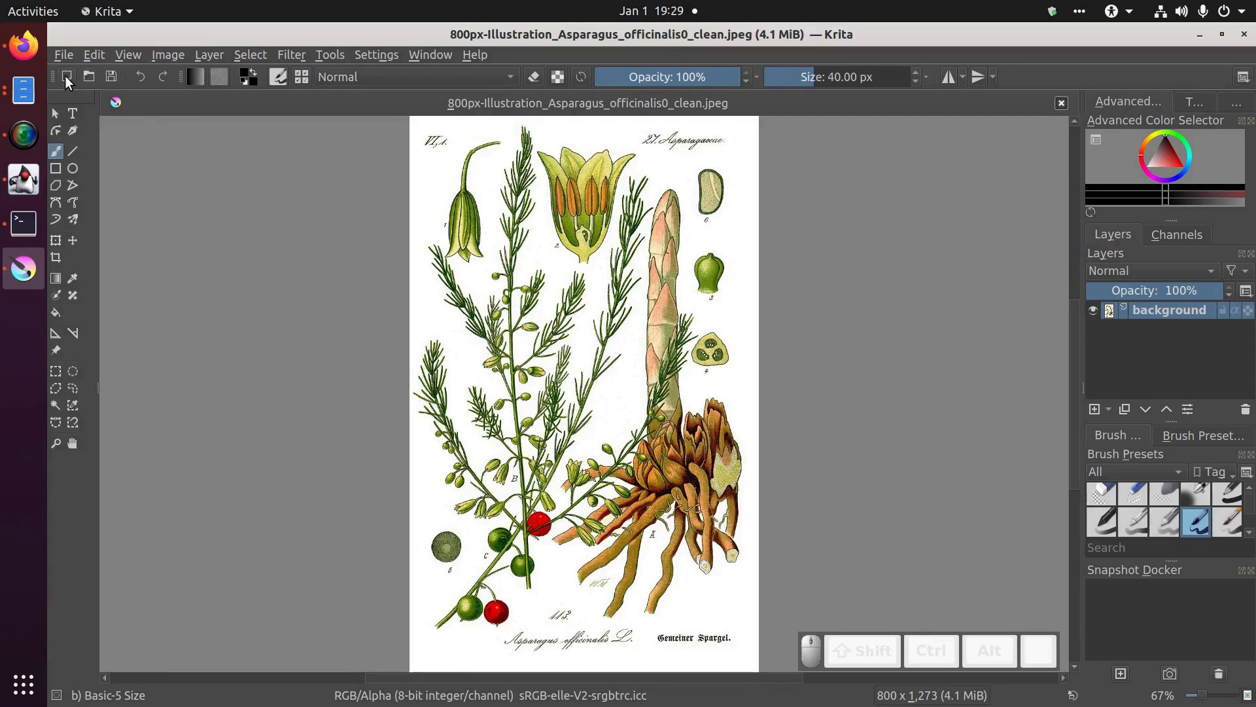
click(71, 79)
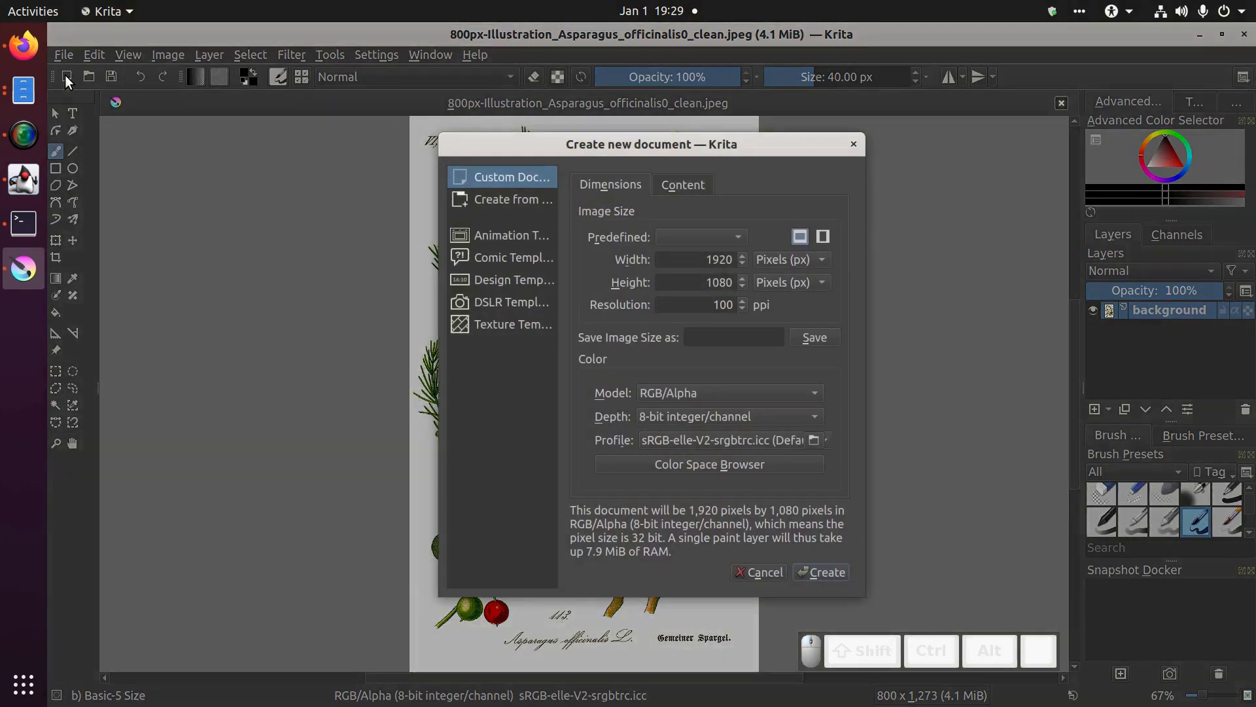
click(853, 573)
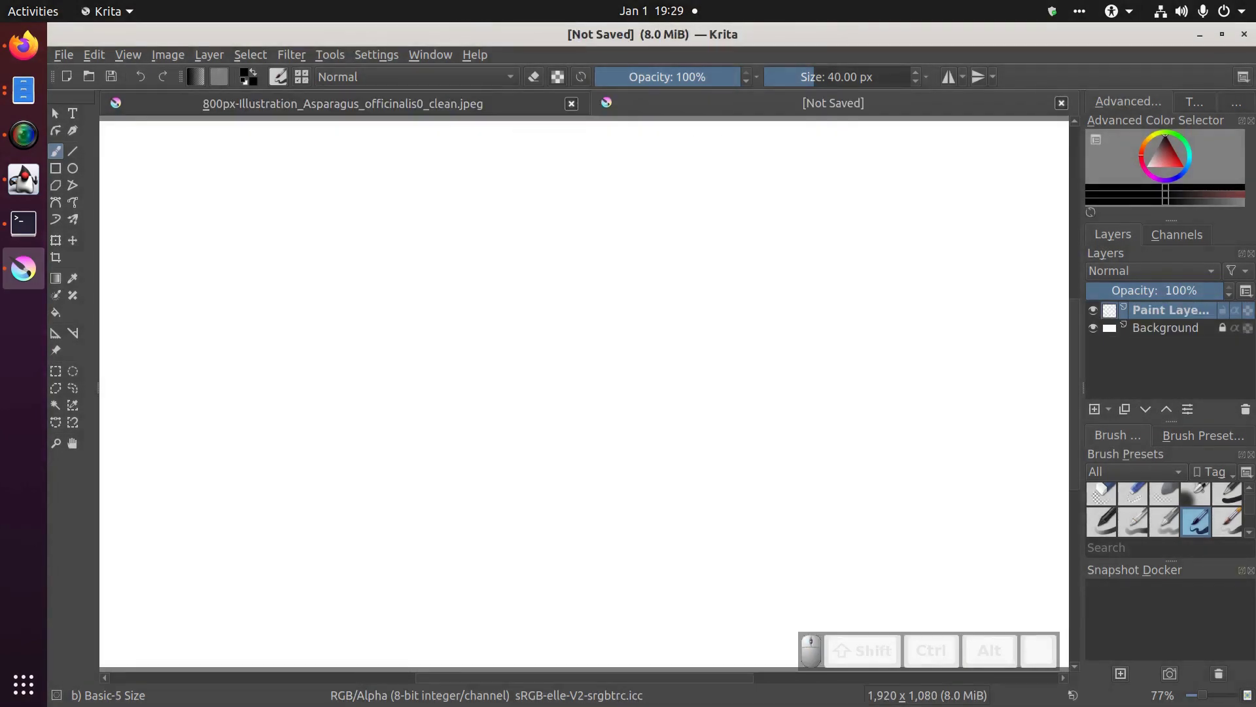
scroll(down, 3)
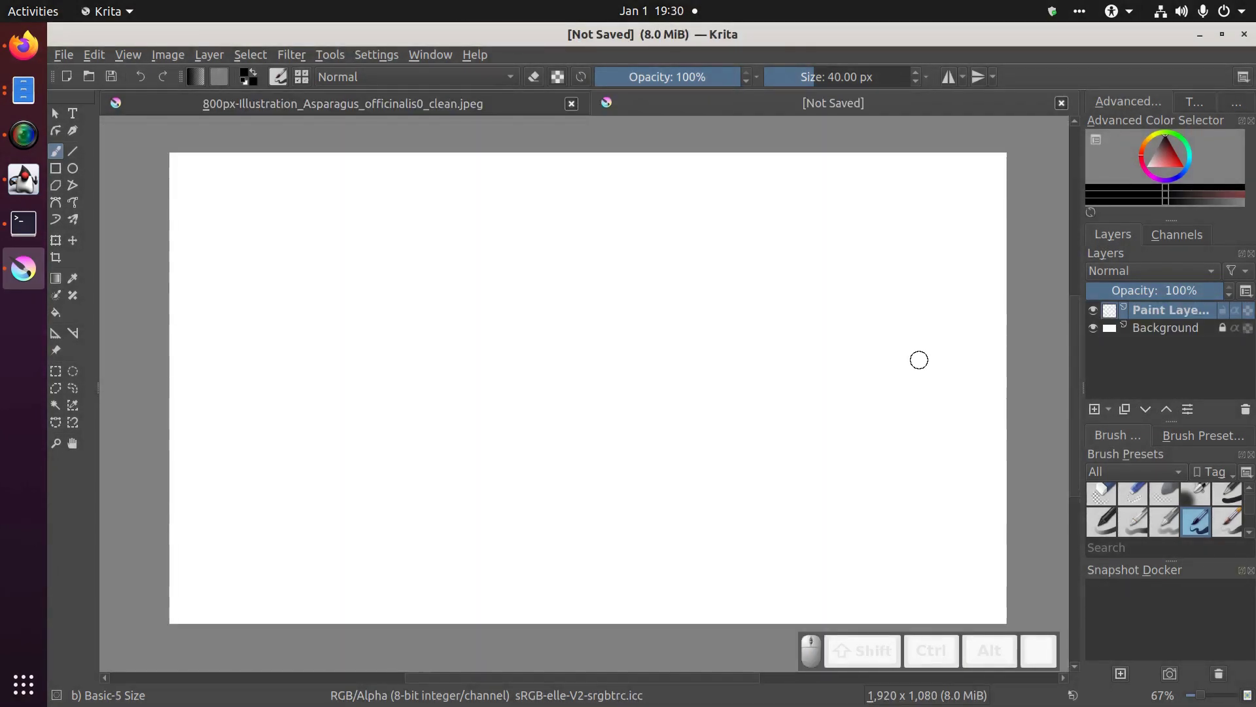
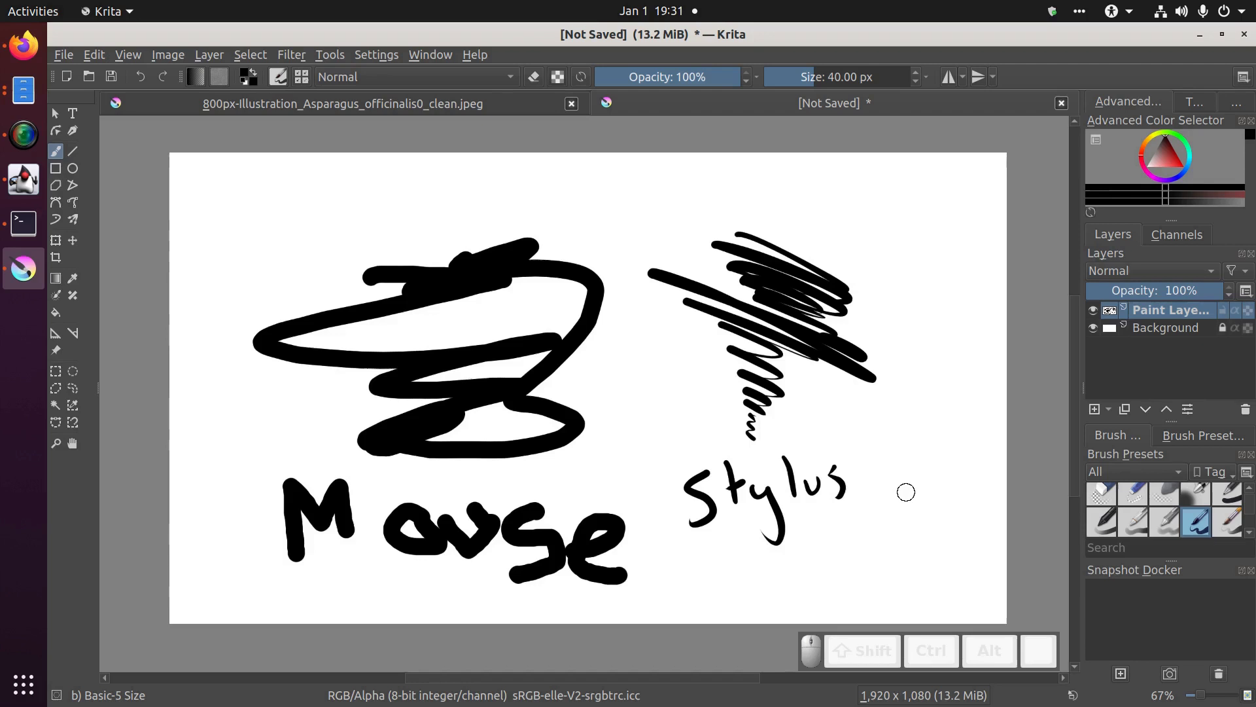
Choose the Default workspace from the workspace switcher to rearrange the dockers
key(alt+super+e)
drag(1076, 115, 1139, 154)
key(alt+e)
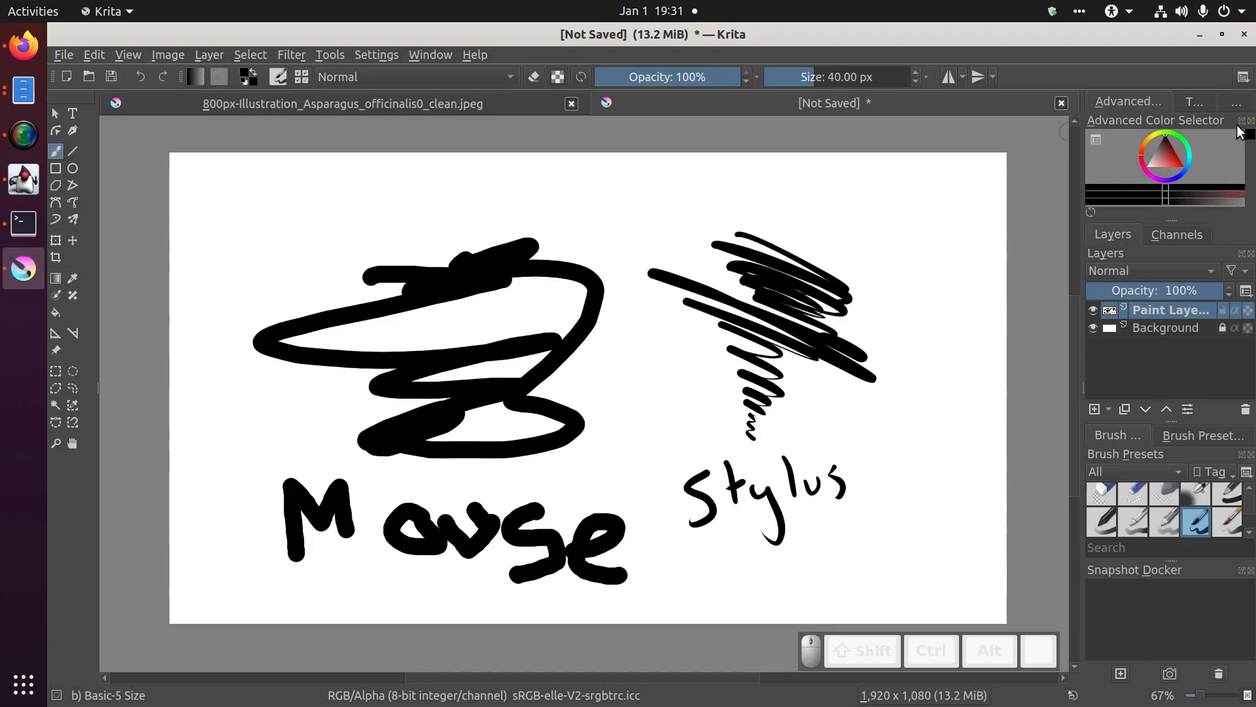
key(alt+super+e)
drag(1225, 73, 1237, 89)
middle_click(1237, 89)
key(alt+e)
click(1249, 82)
click(1125, 208)
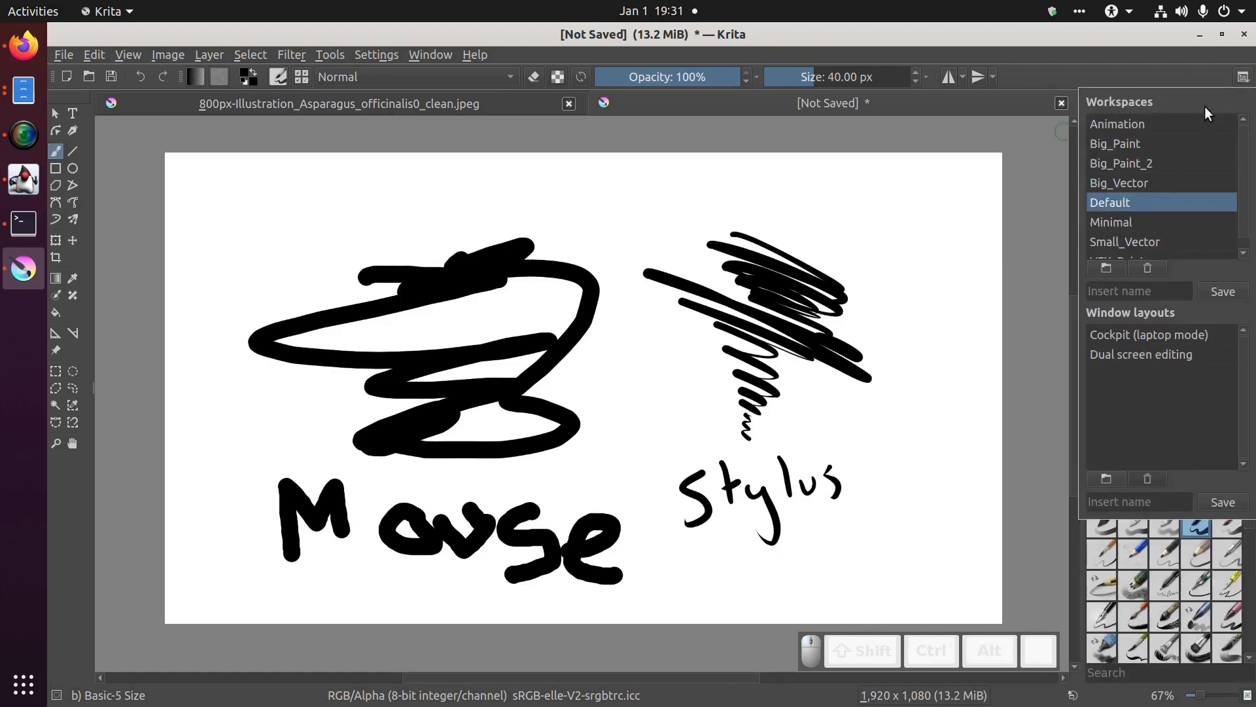
Pick and adjust a new painting colour in the Advanced Color Selector triangle
drag(1249, 82, 1184, 180)
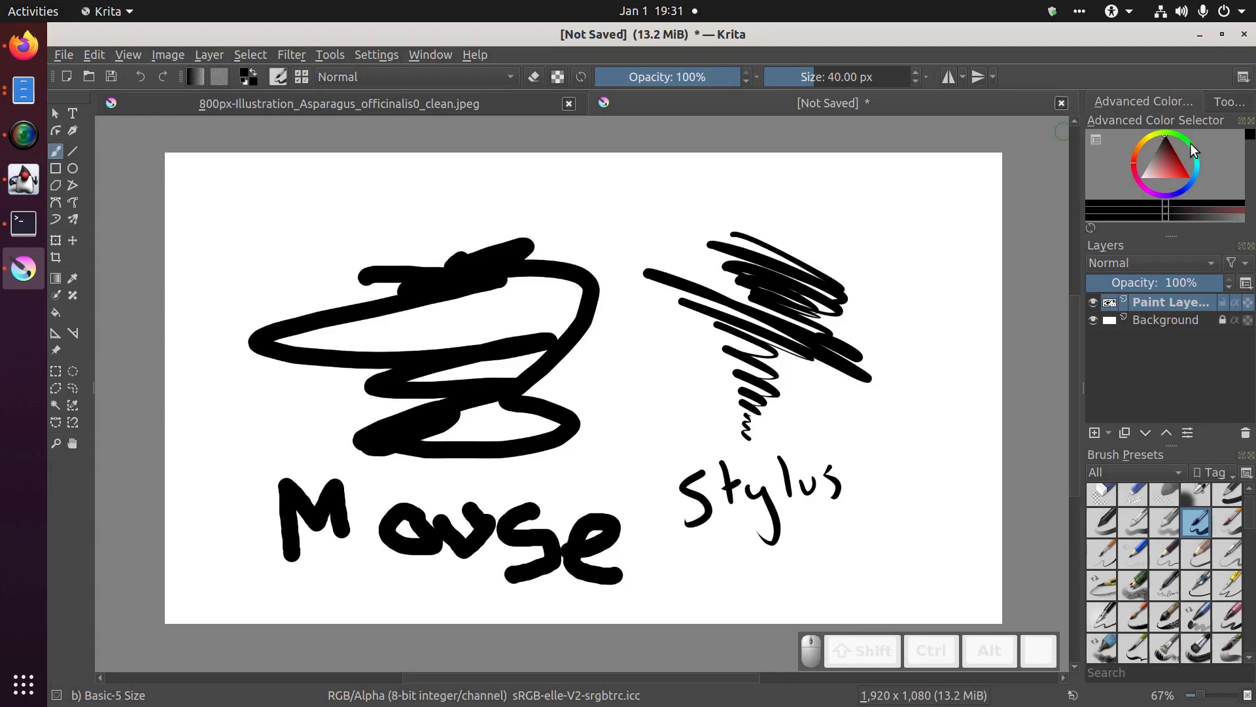
drag(1188, 145, 1176, 173)
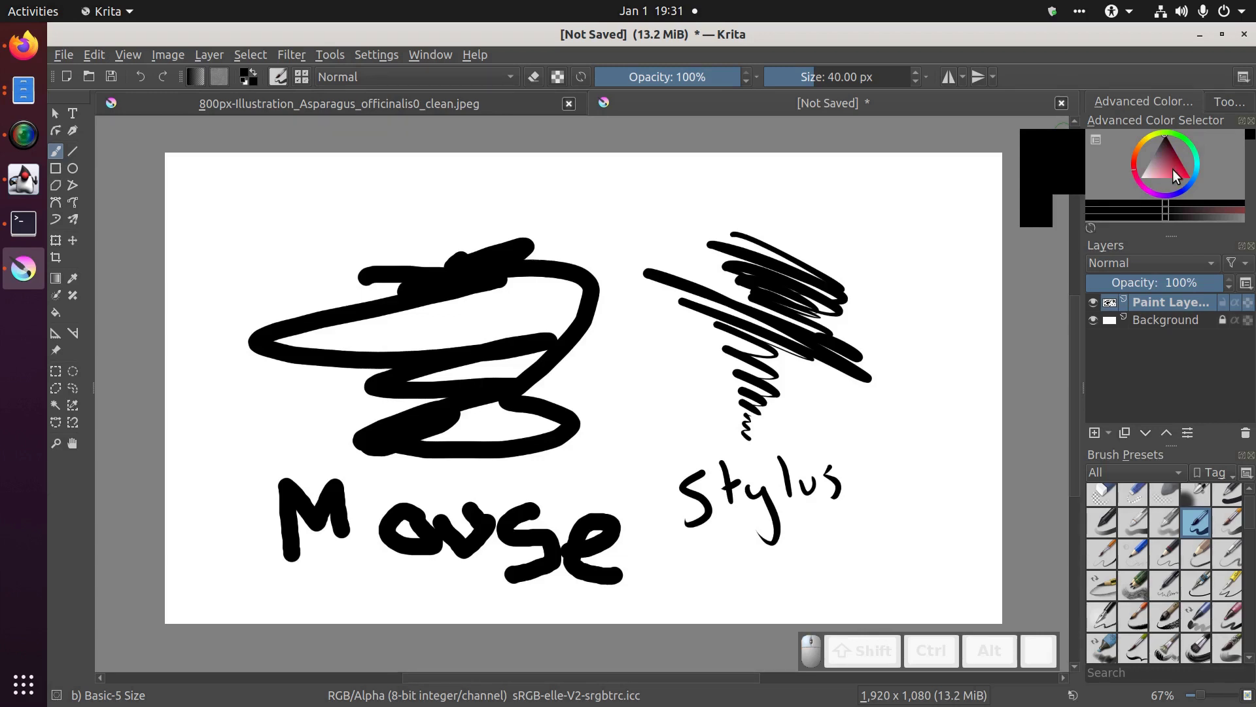
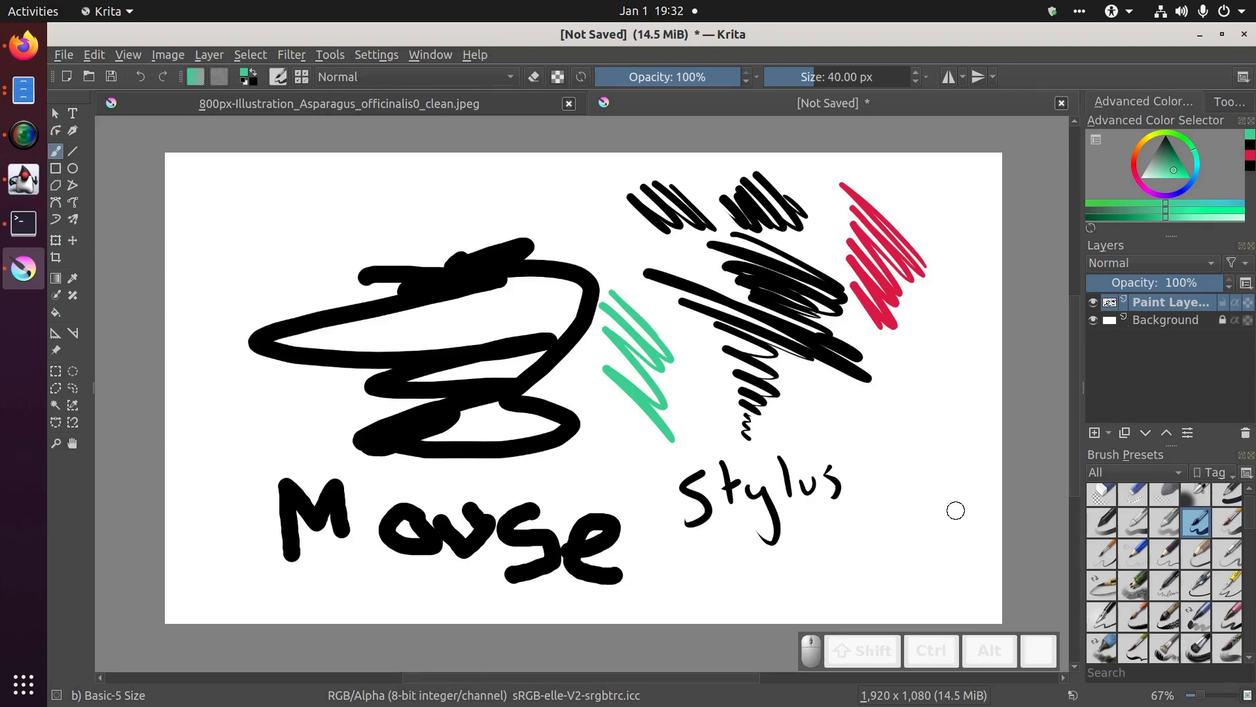
Use the pop-up palette to change the painting colour to tan brown
click(676, 357)
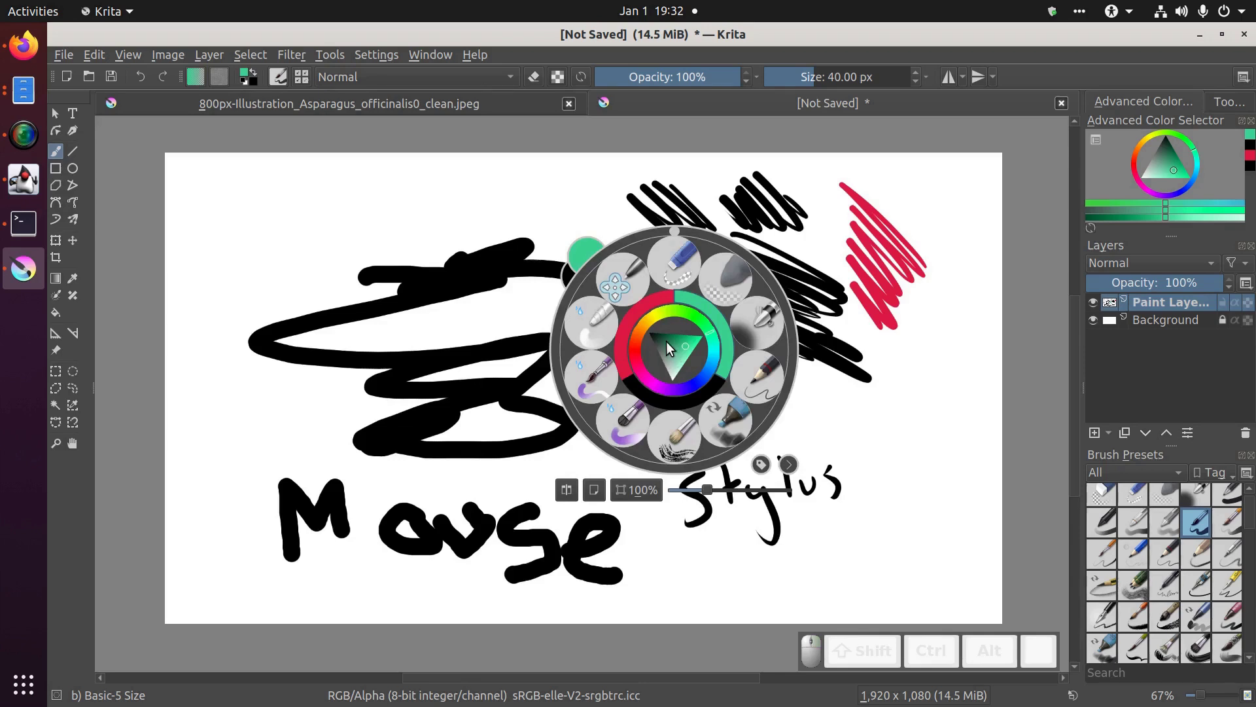
drag(665, 320, 685, 349)
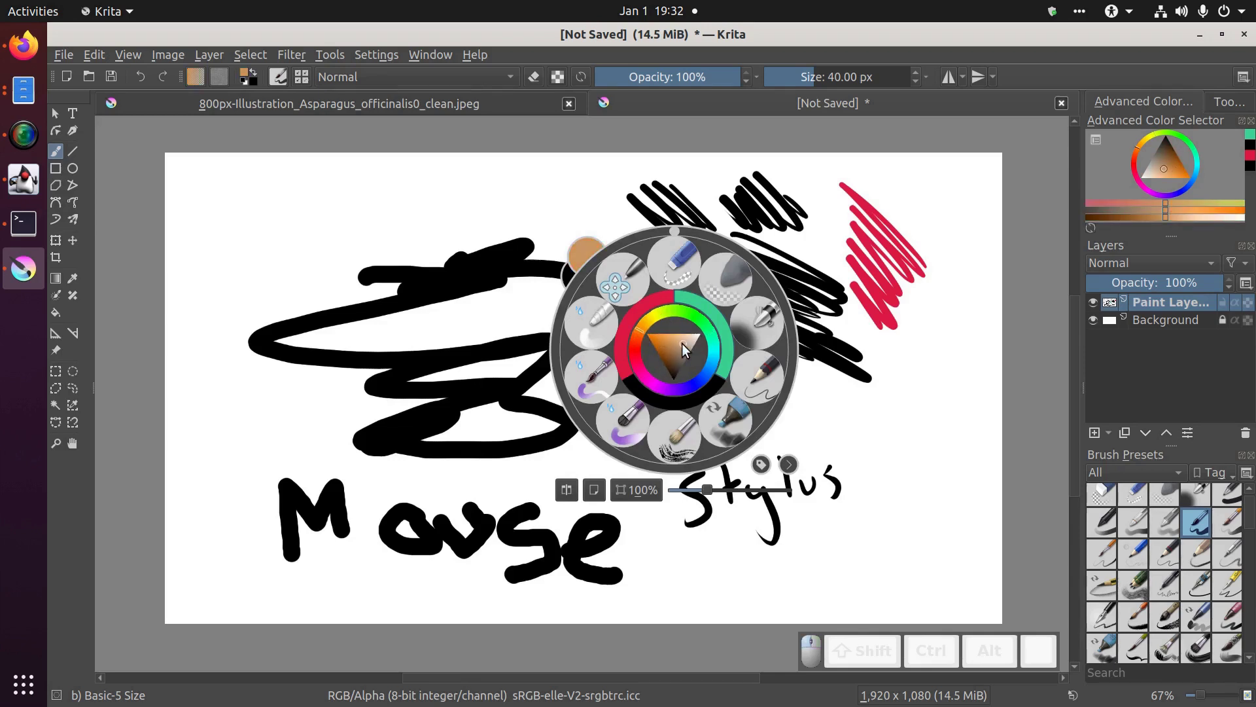
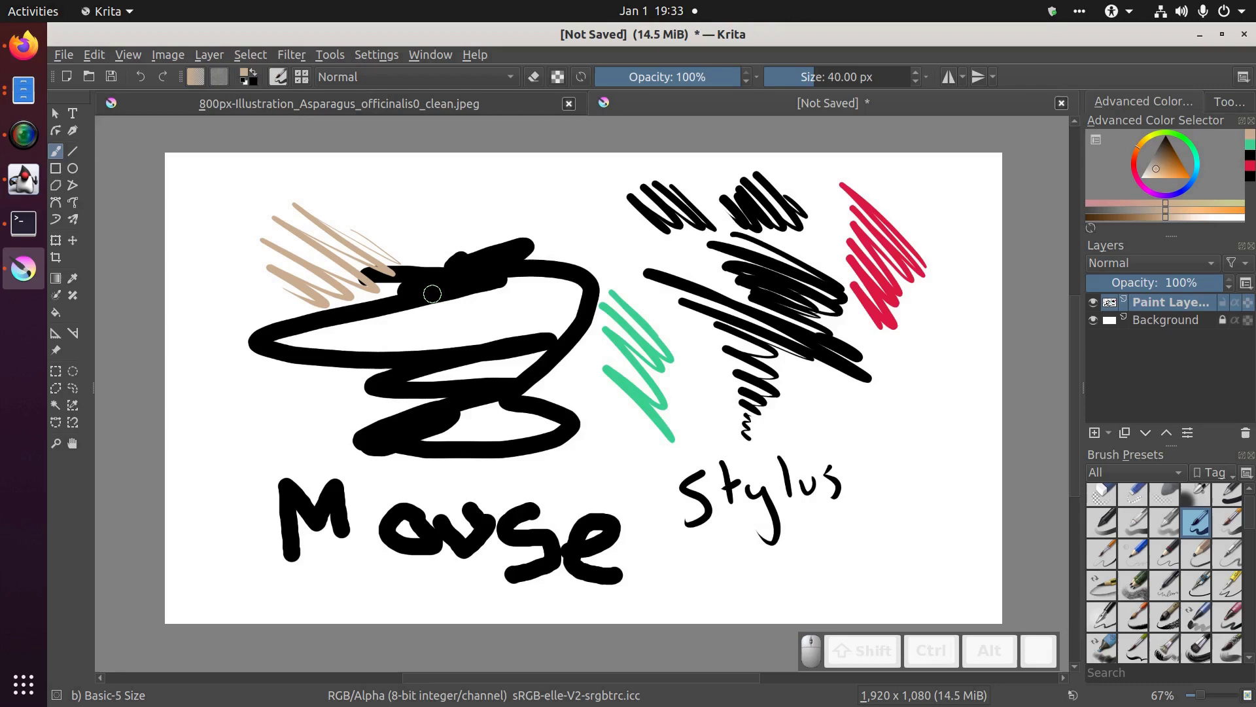
Try green brush presets, enlarge the brush to about 165 px and paint test strokes
key(alt+e)
drag(234, 69, 271, 91)
key(alt+e)
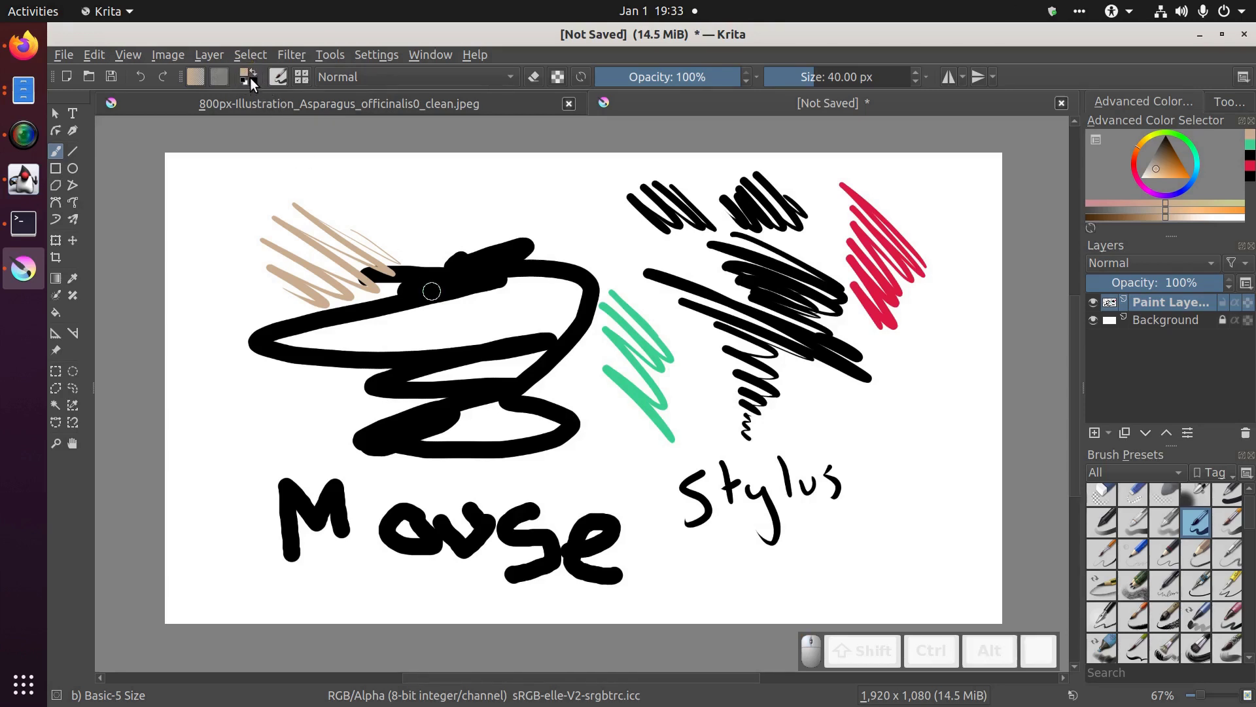
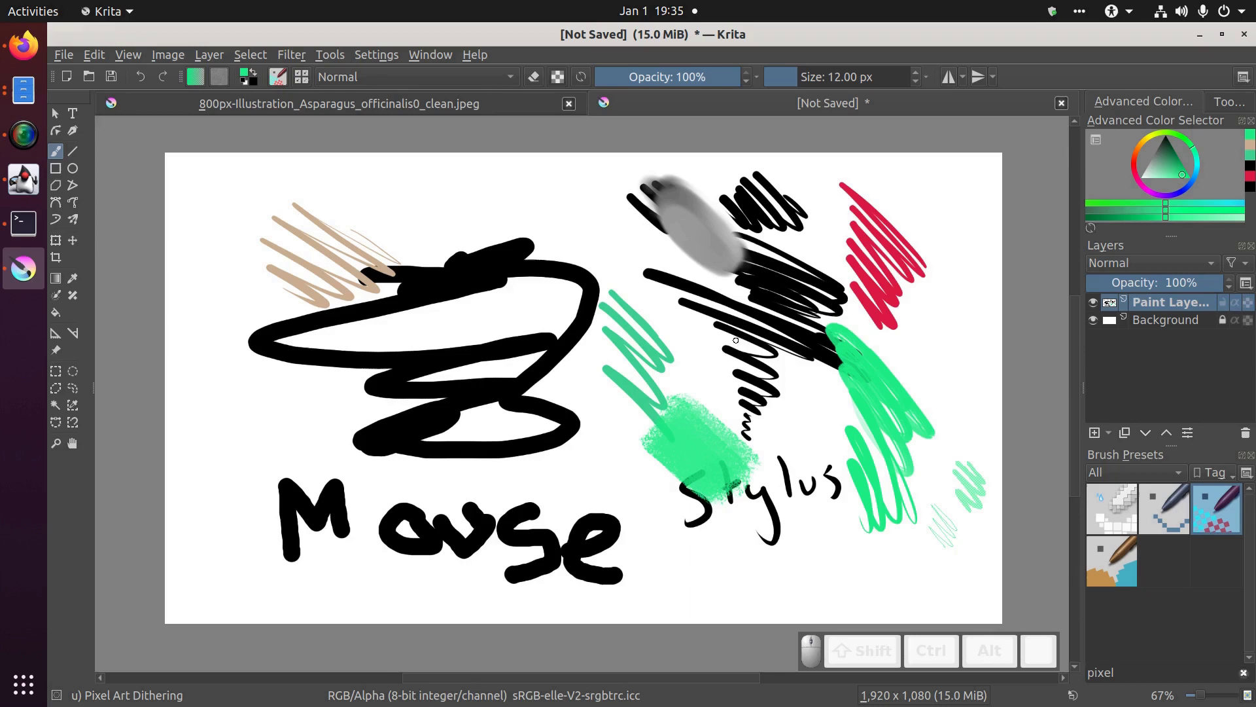
key(alt+e)
drag(292, 78, 324, 96)
key(alt+super+e)
drag(302, 84, 422, 371)
drag(410, 352, 275, 369)
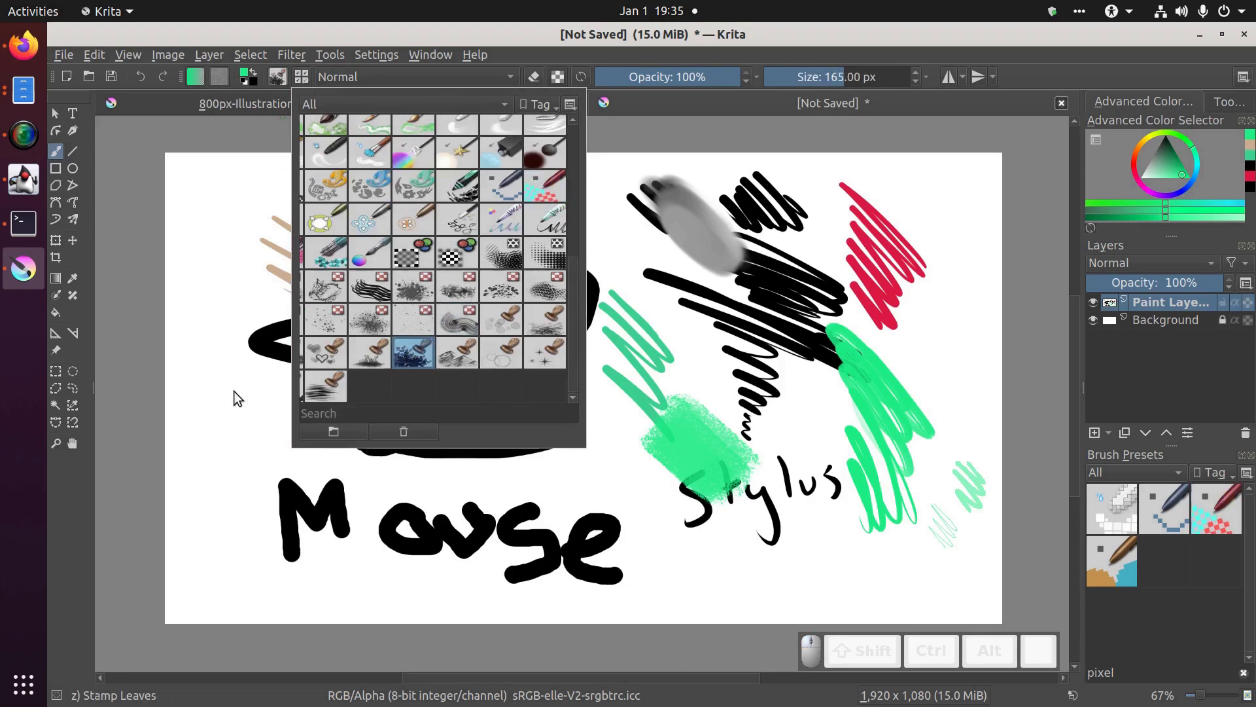
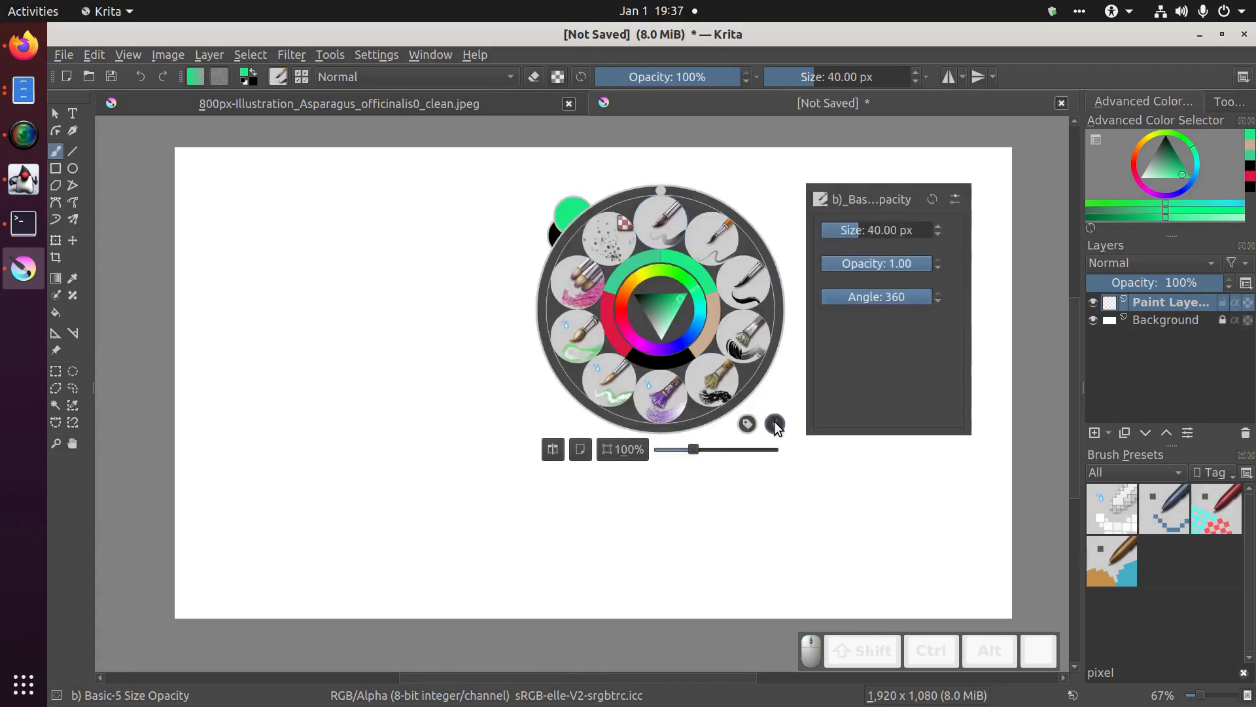
Close the pop-up palette with the Basic-5 Size Opacity brush at 40 px
click(780, 426)
click(780, 426)
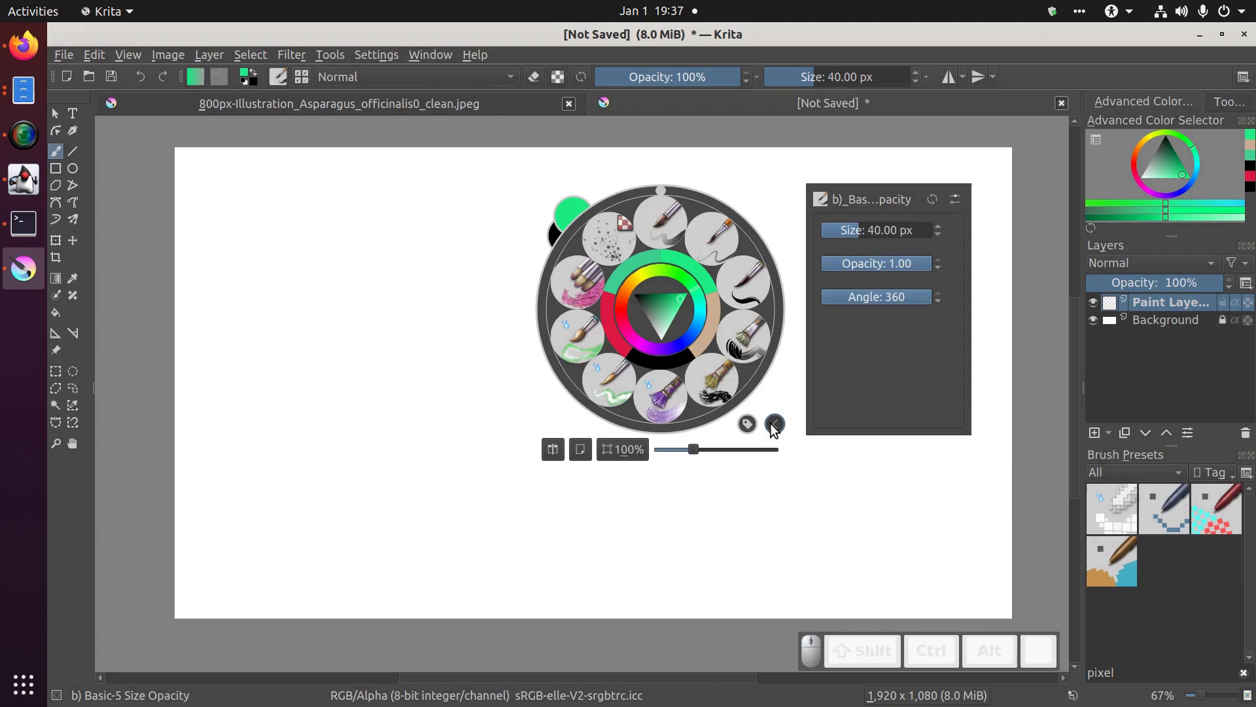
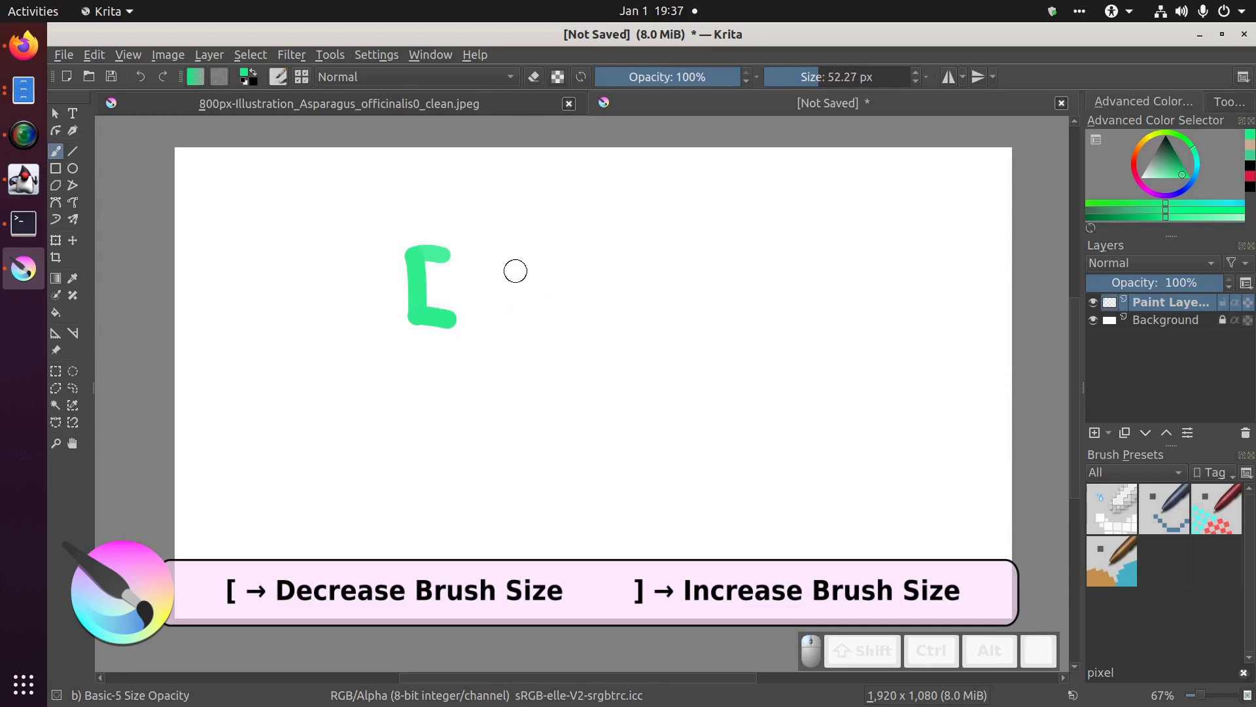
Reduce the brush size to 26 px for the green bracket marks
key([)
key([)
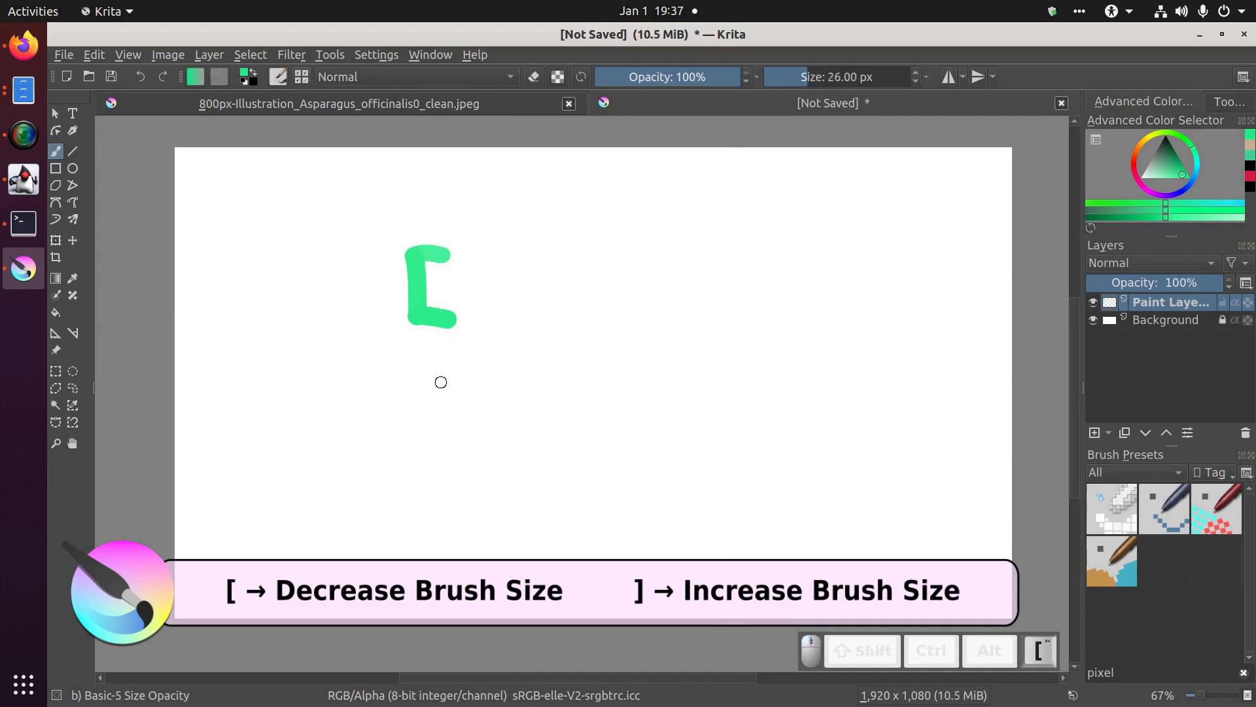
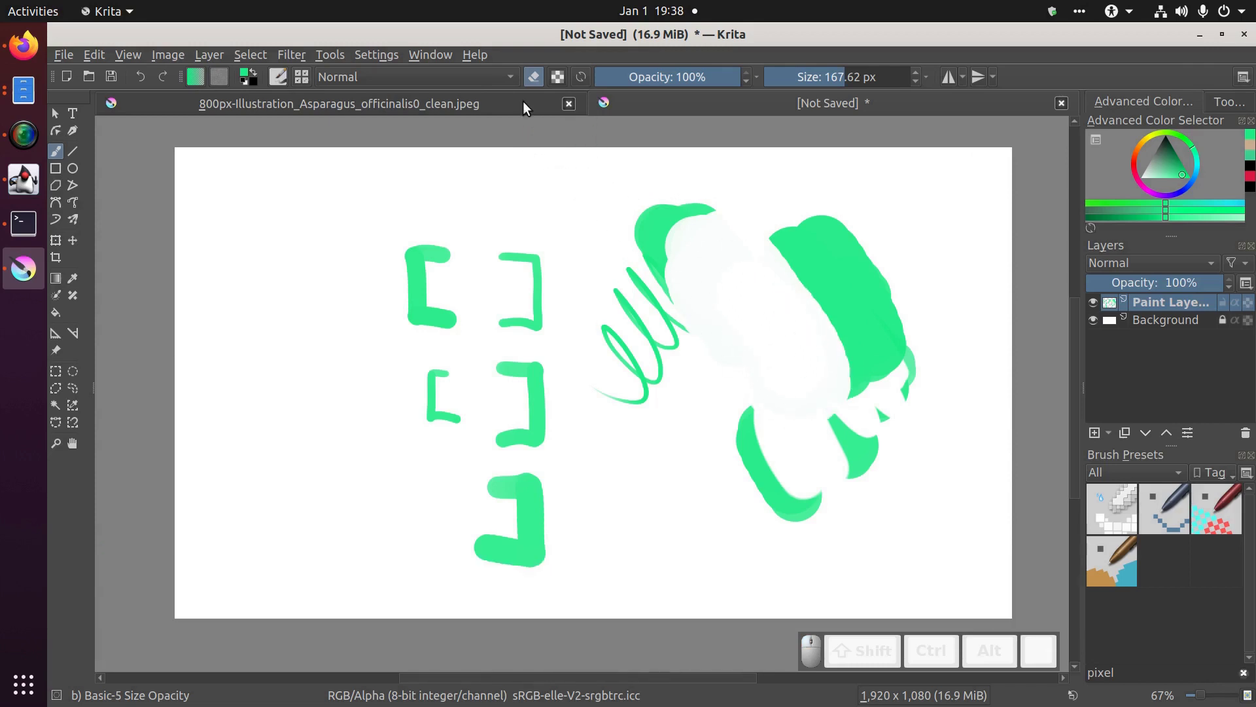
Leave eraser mode, fit the canvas back in view and set the brush near 168 px
key(alt+e)
drag(520, 69, 559, 110)
drag(558, 110, 539, 87)
key(alt+e)
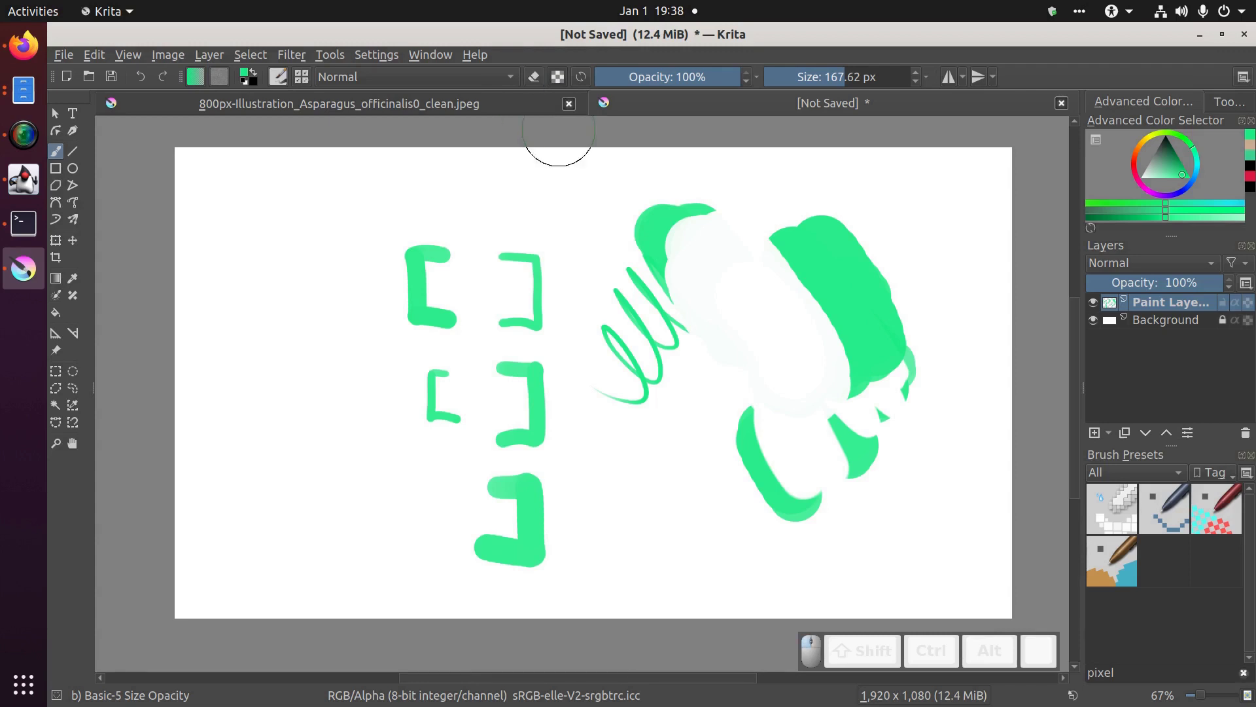
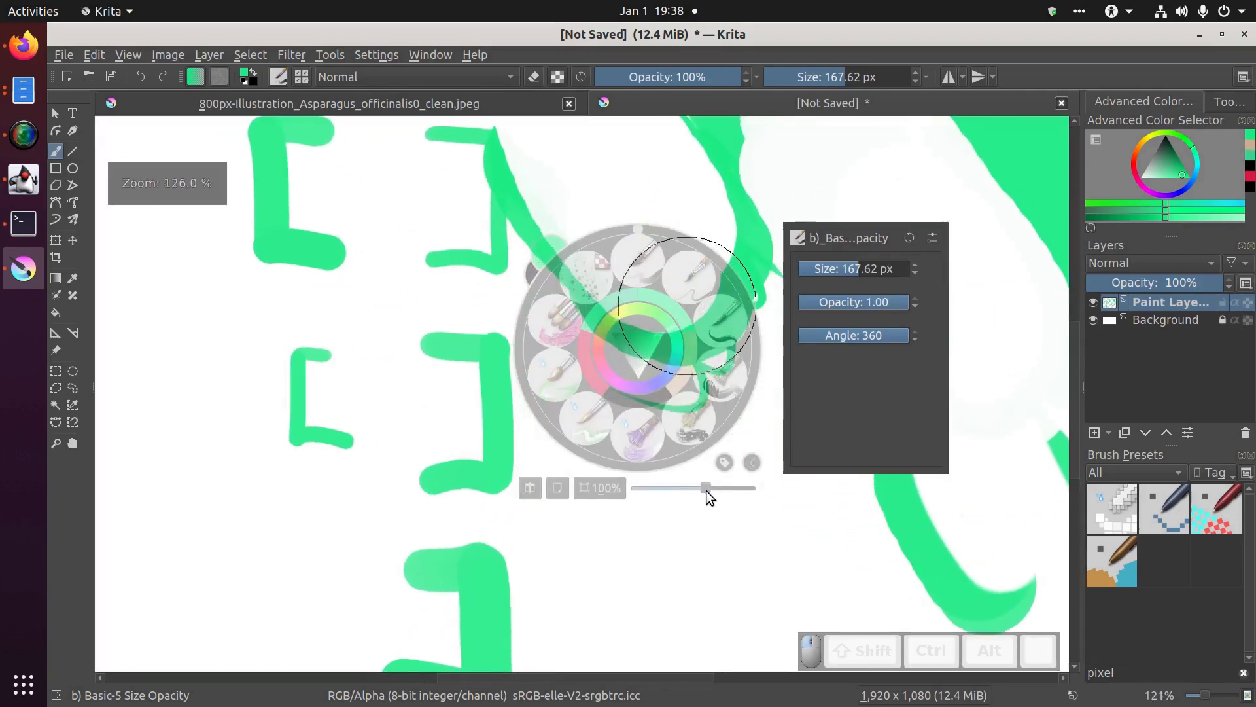
click(675, 497)
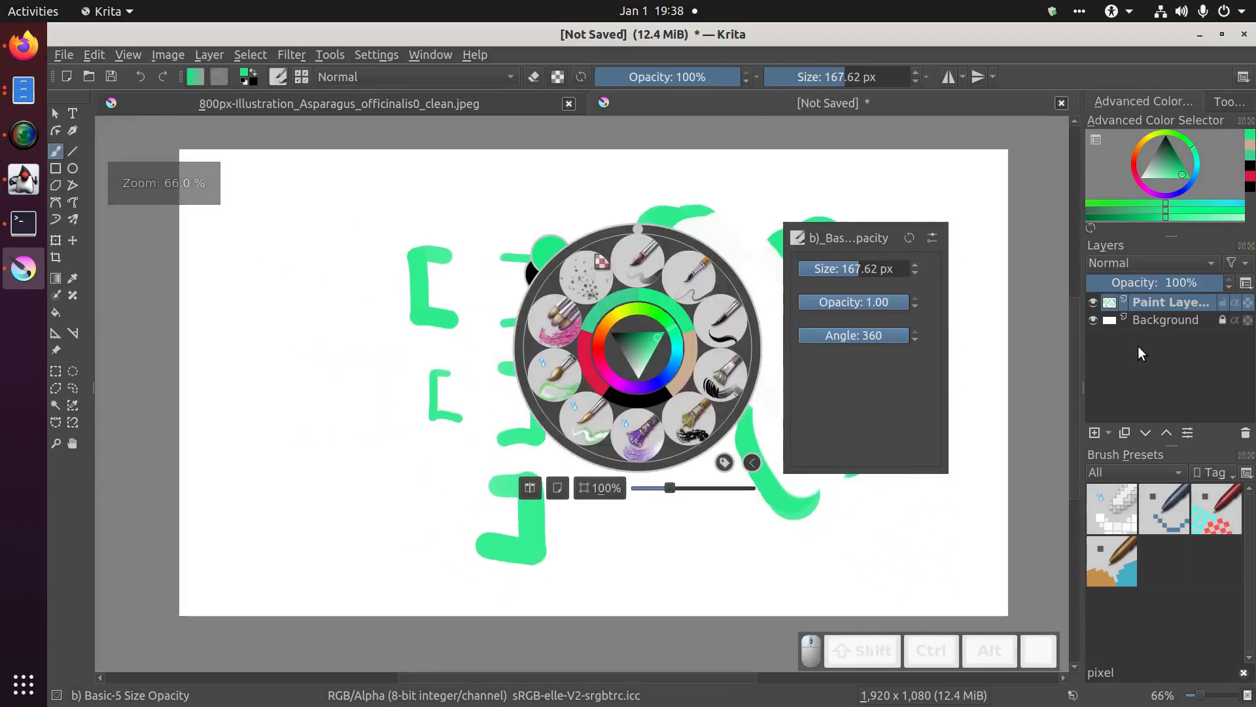
key(alt+e)
drag(1171, 676, 1210, 693)
key(alt+super+e)
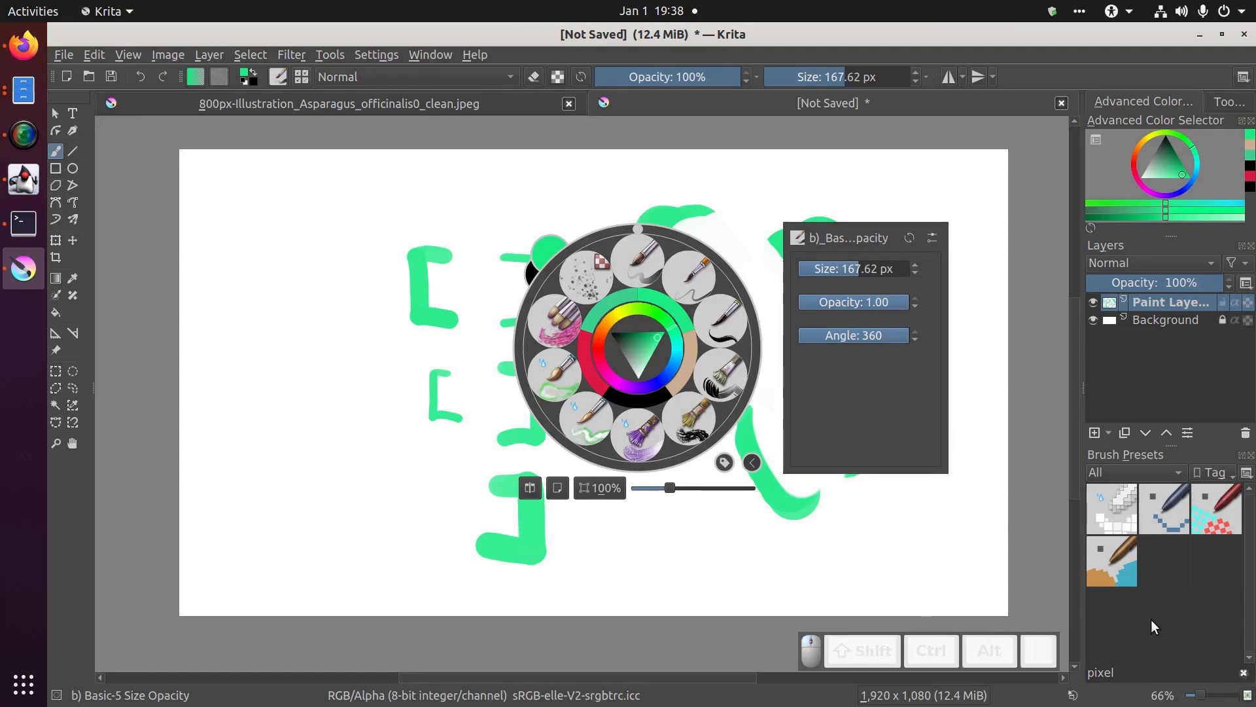
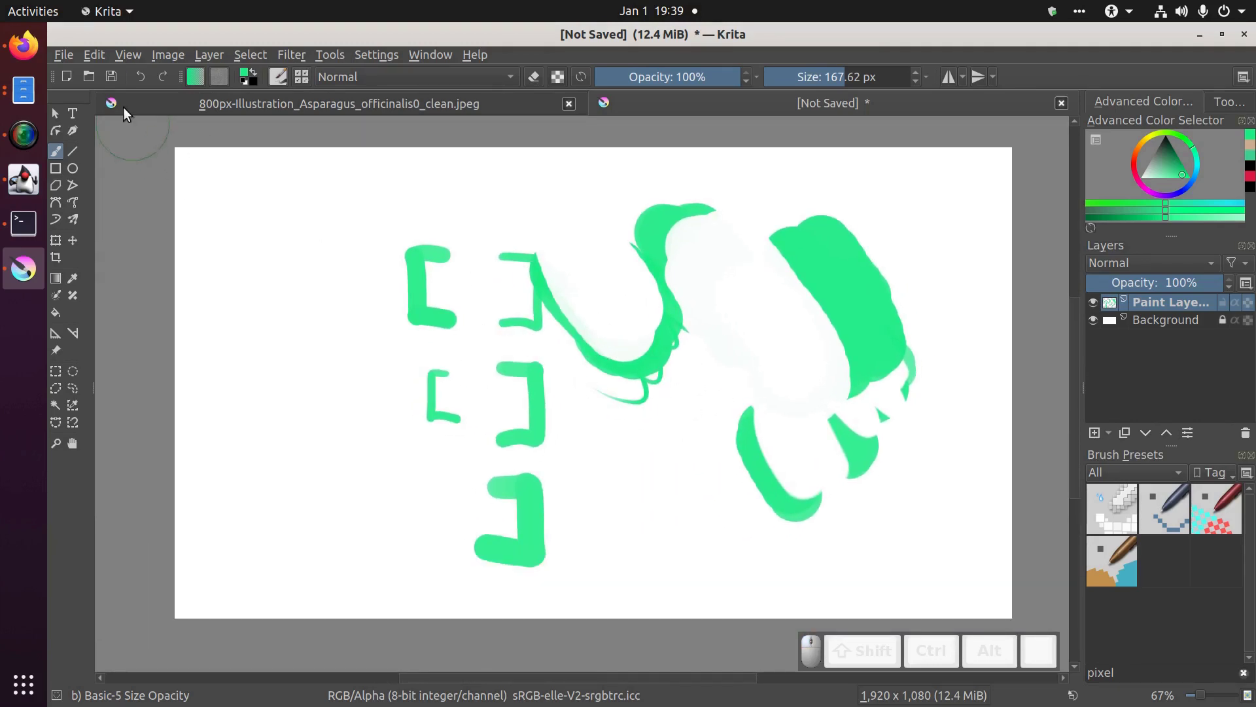
Start Save As from the File menu to save the painting in Pictures
drag(70, 58, 384, 310)
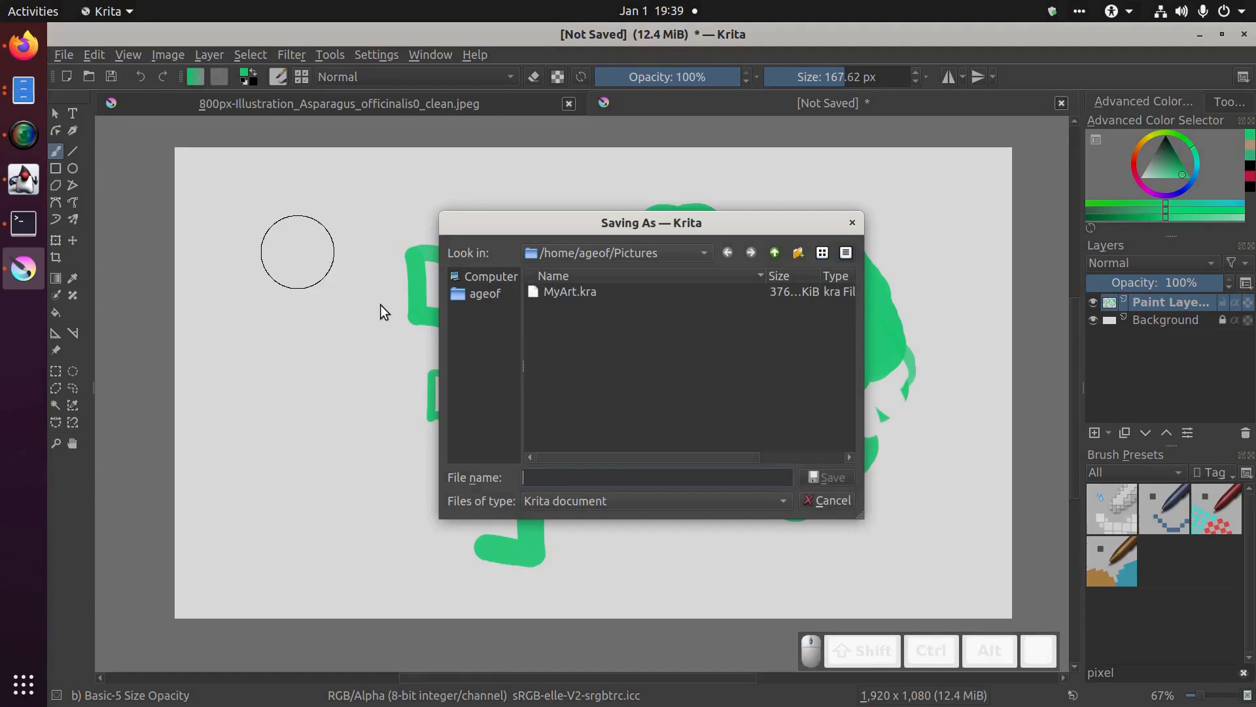
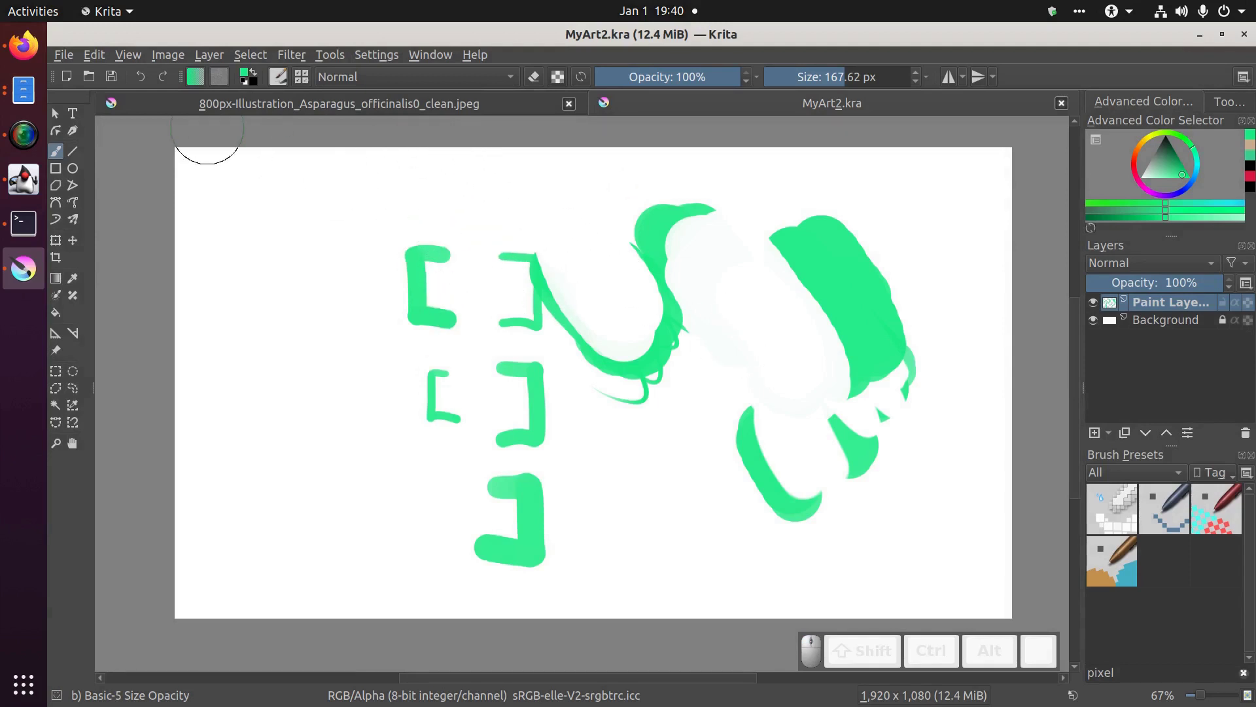
Set the export type to PNG image and the file name to MyArt2.png in Pictures
drag(60, 62, 108, 214)
drag(109, 209, 120, 217)
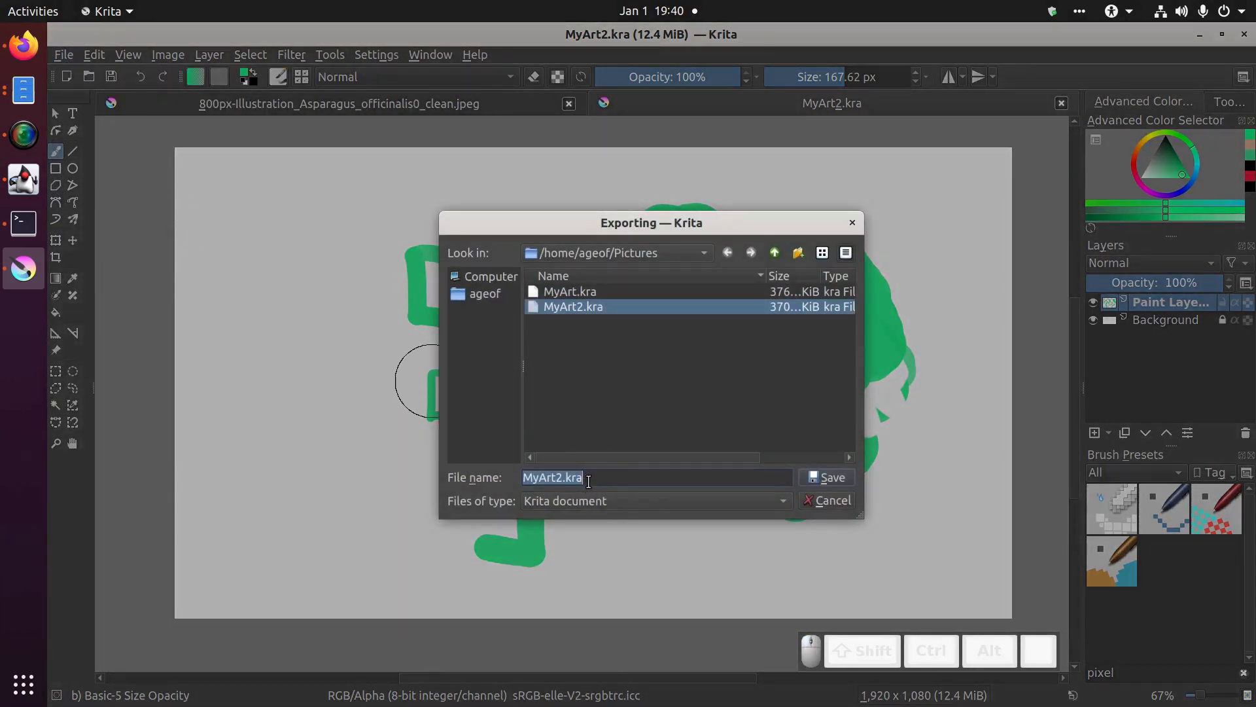
drag(592, 505, 598, 519)
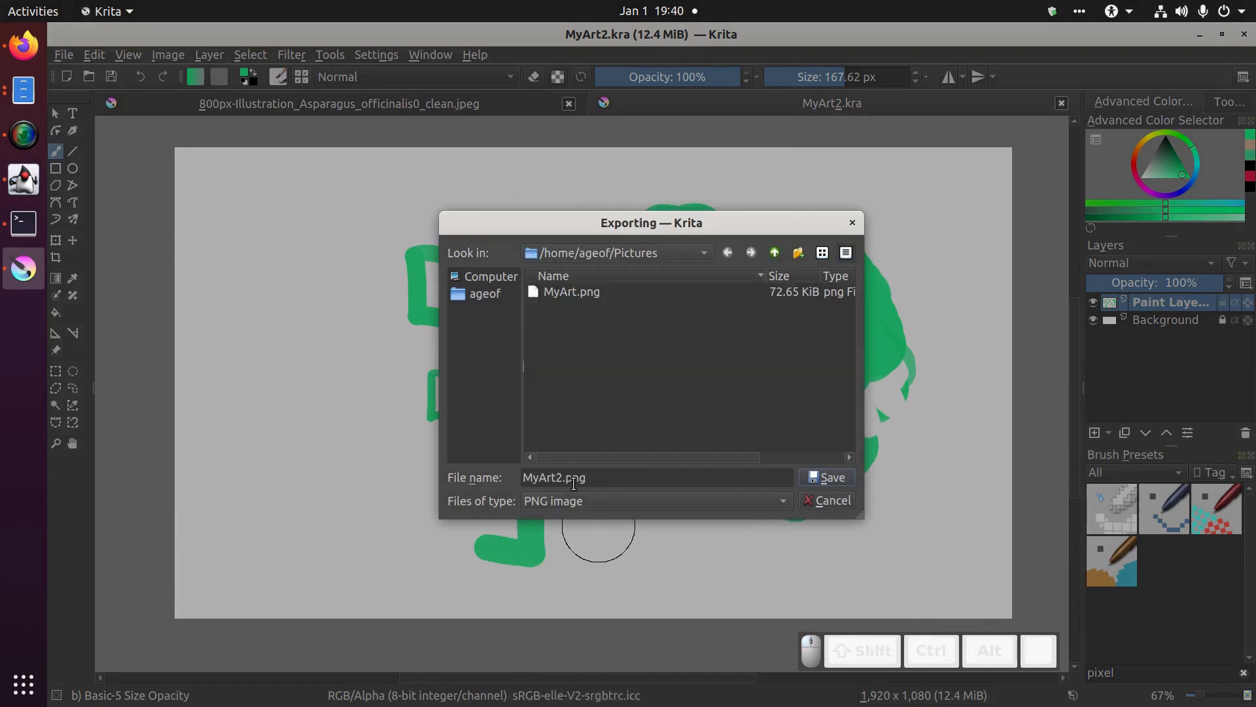
drag(561, 474, 609, 455)
key(.)
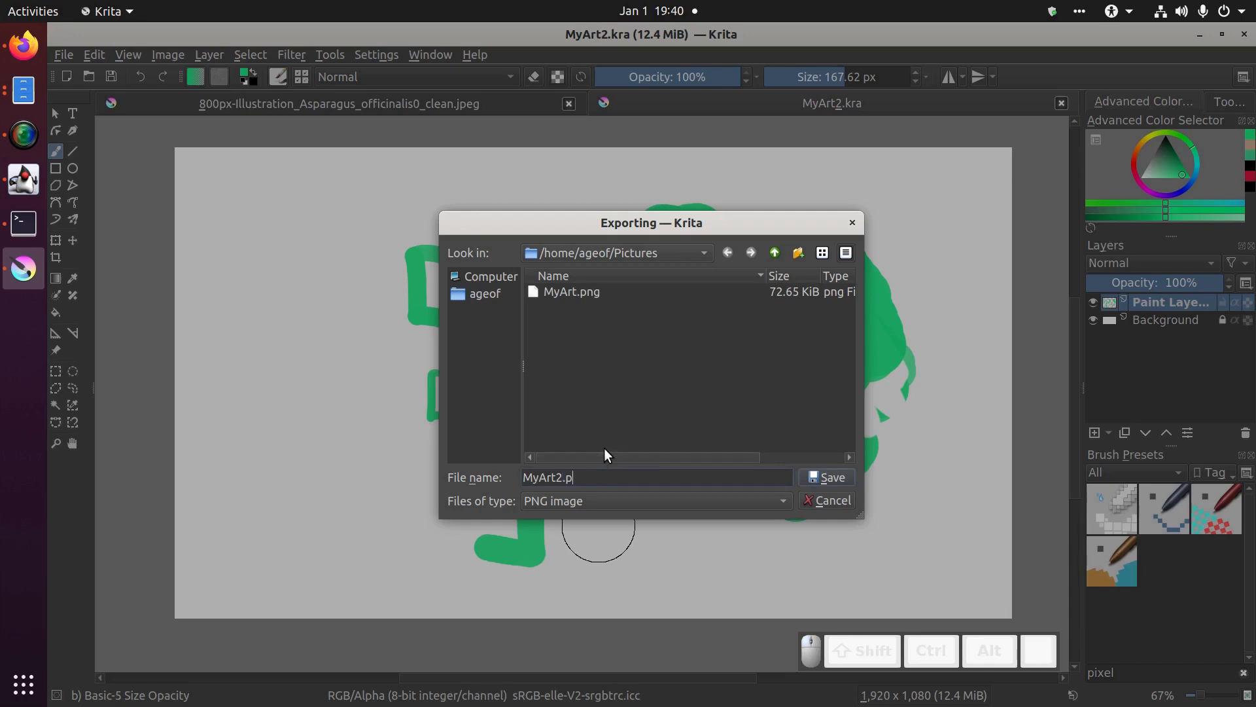
drag(609, 454, 585, 457)
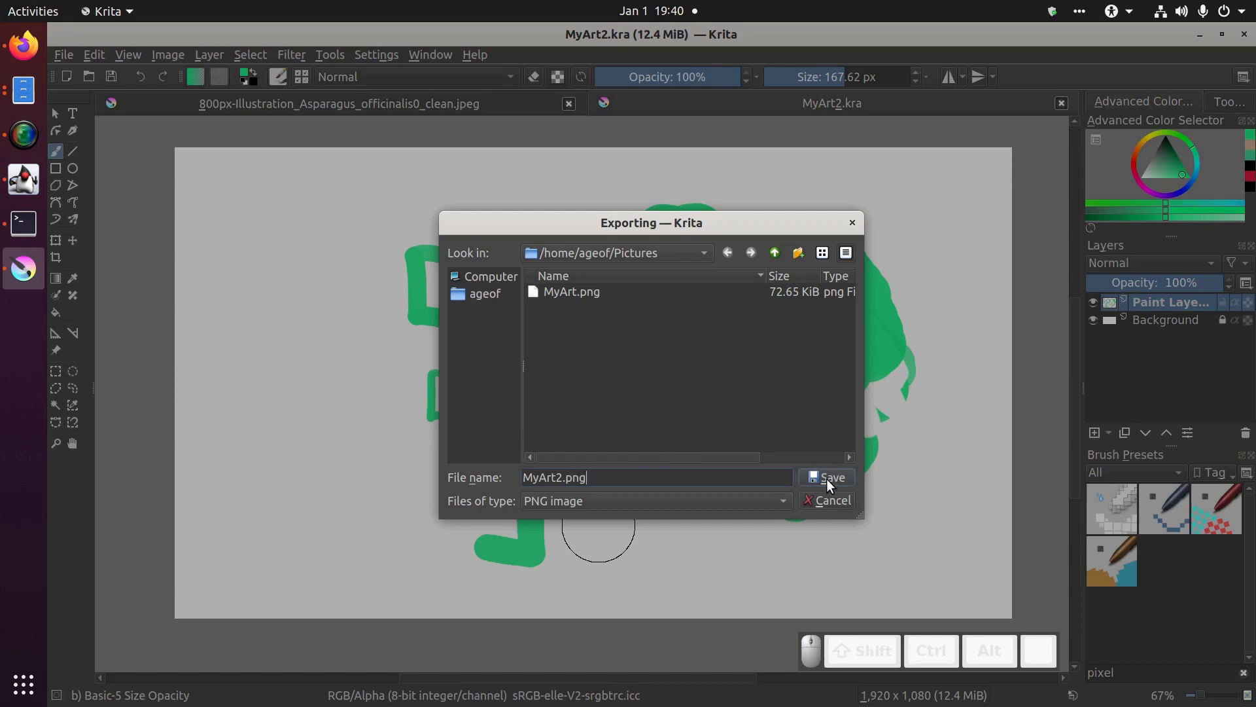
Confirm the export and accept the PNG options with compression 9
drag(829, 481, 833, 500)
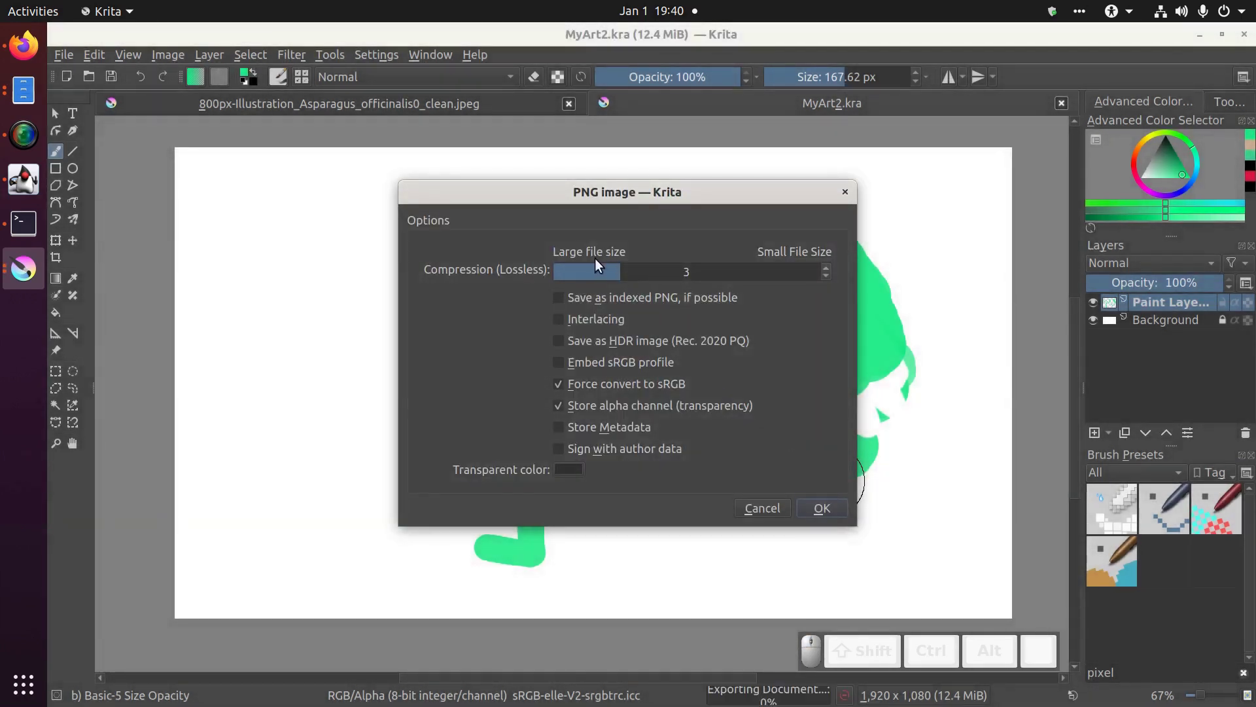
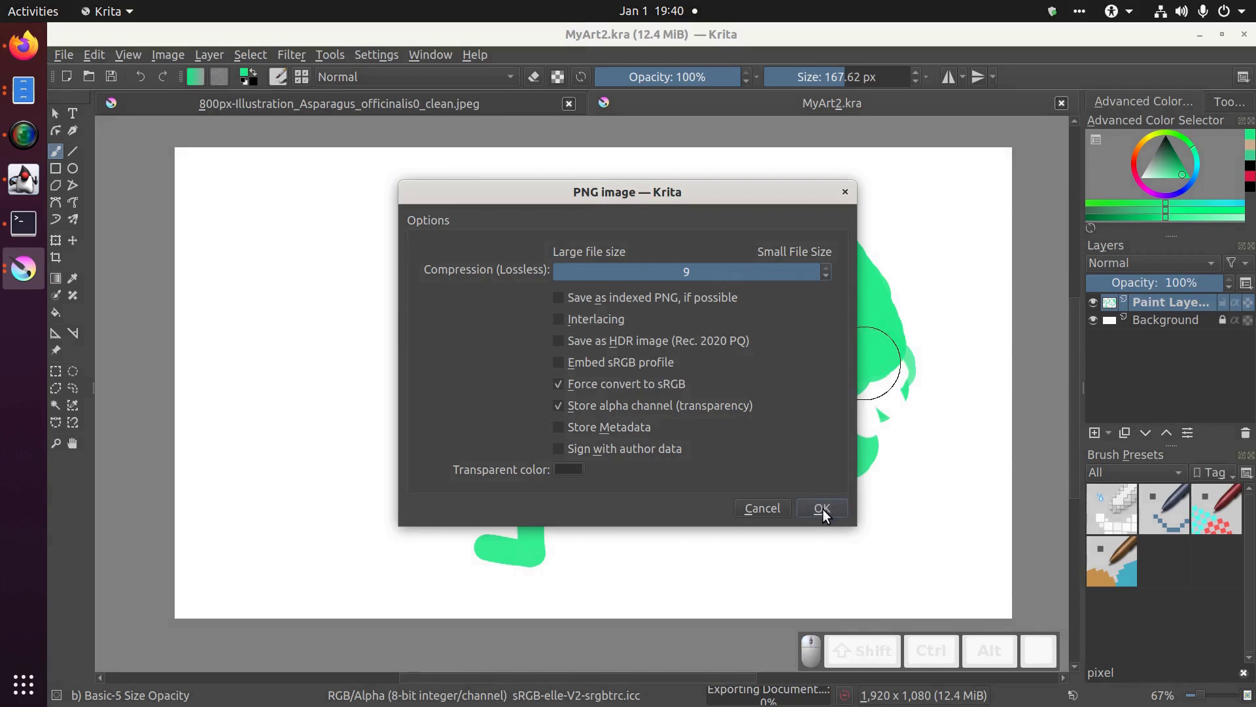
click(824, 508)
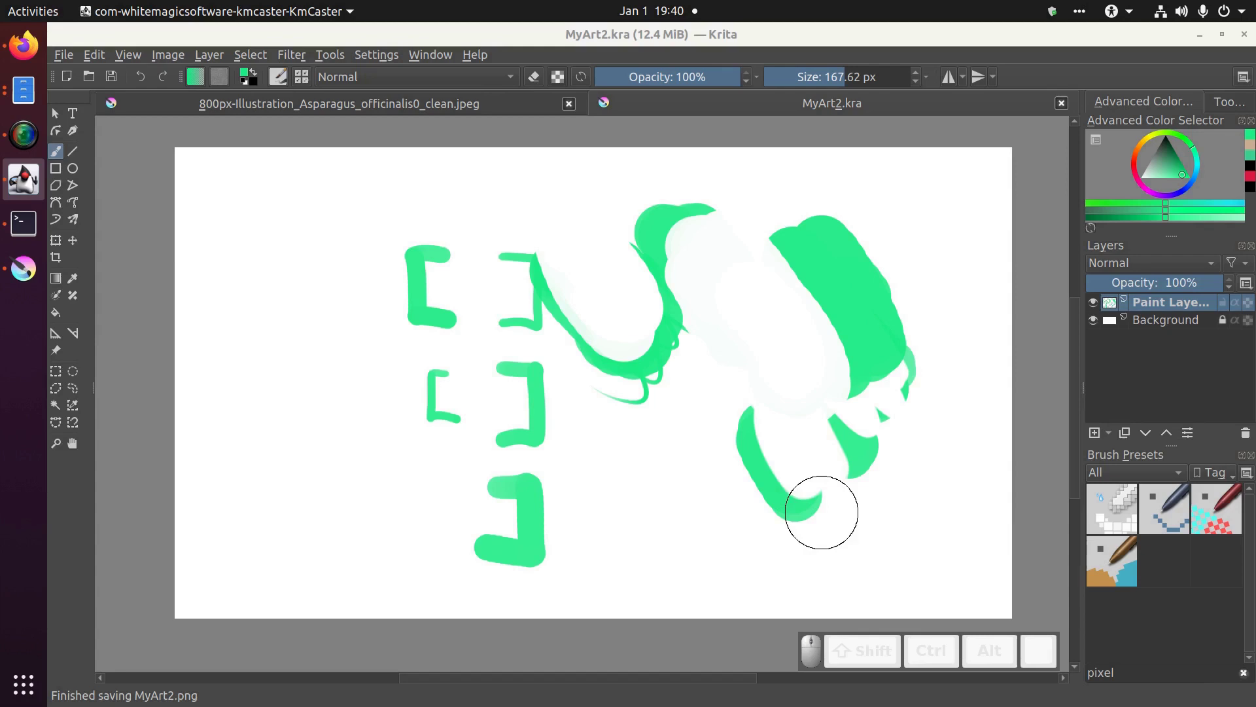
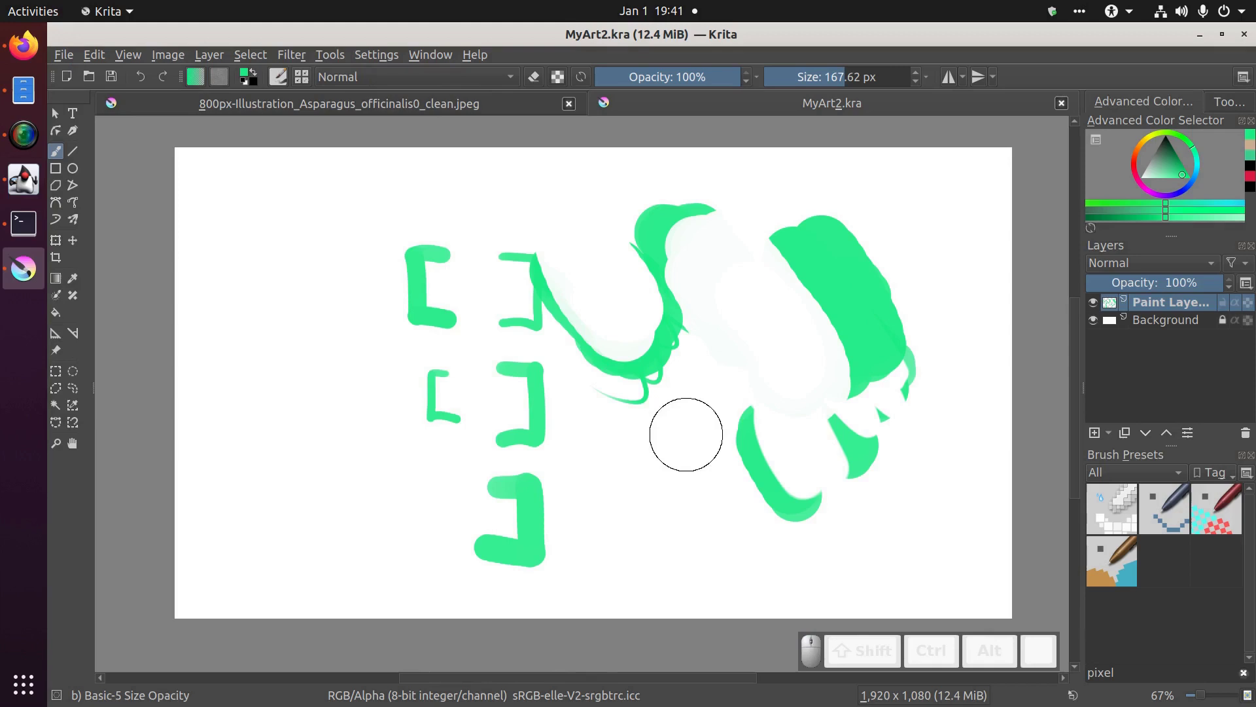
key(ctrl+s)
key(ctrl+s)
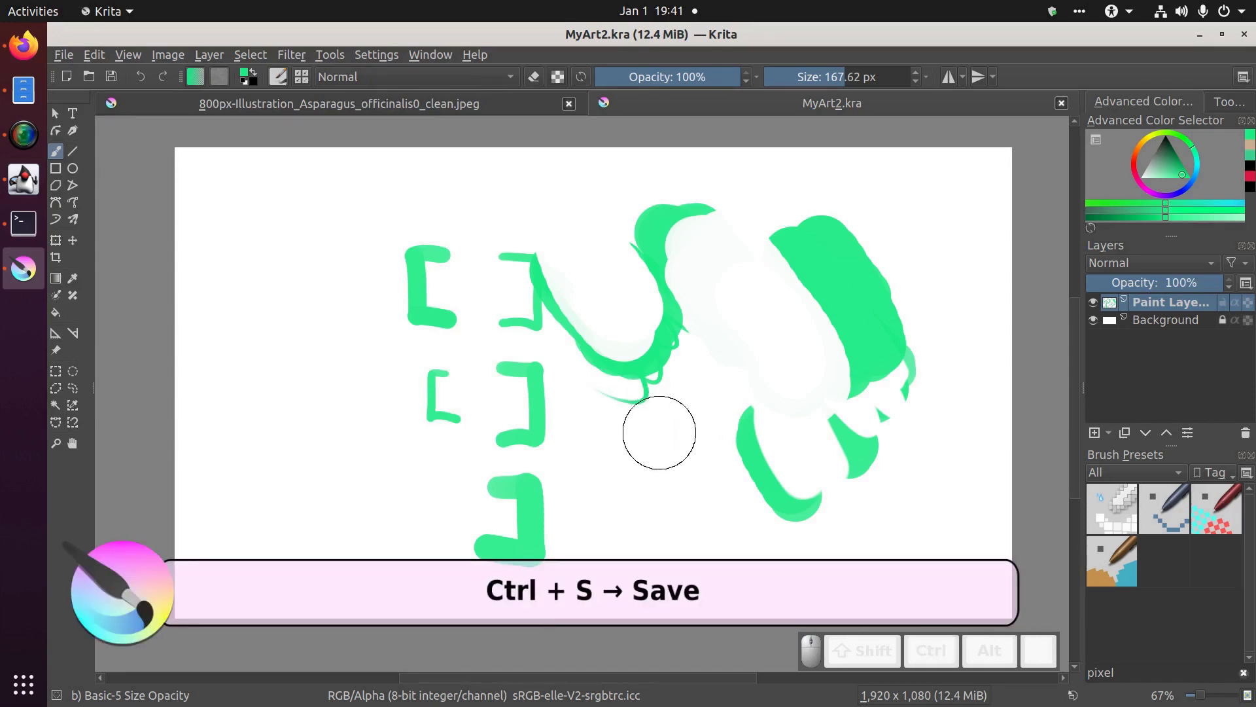